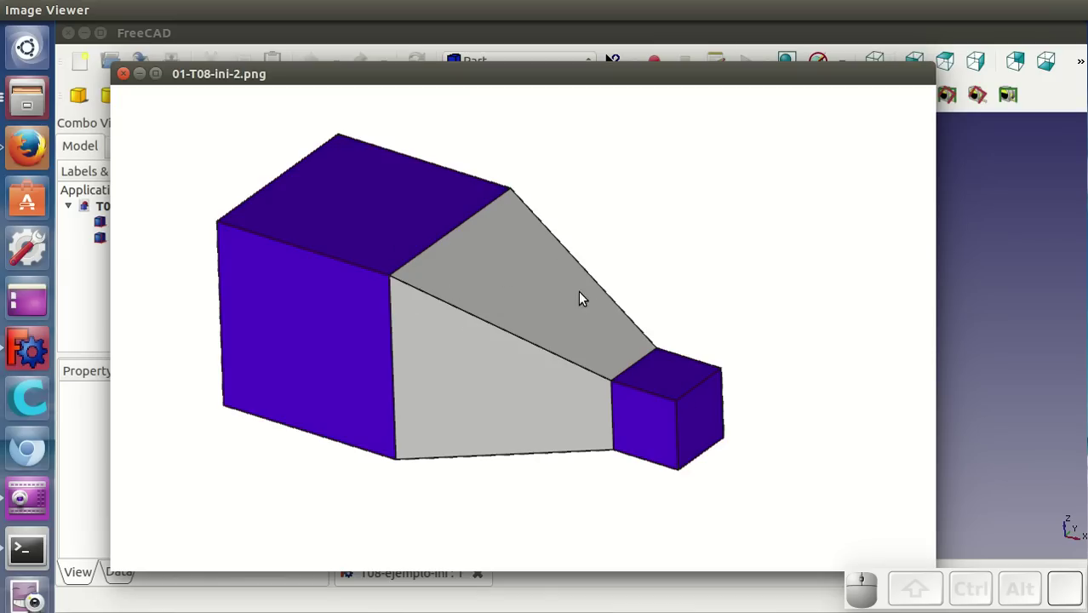
# Close the Image Viewer showing the reference picture 01-T08-ini-2.png of the finished tapered solid
pyautogui.click(481, 39)
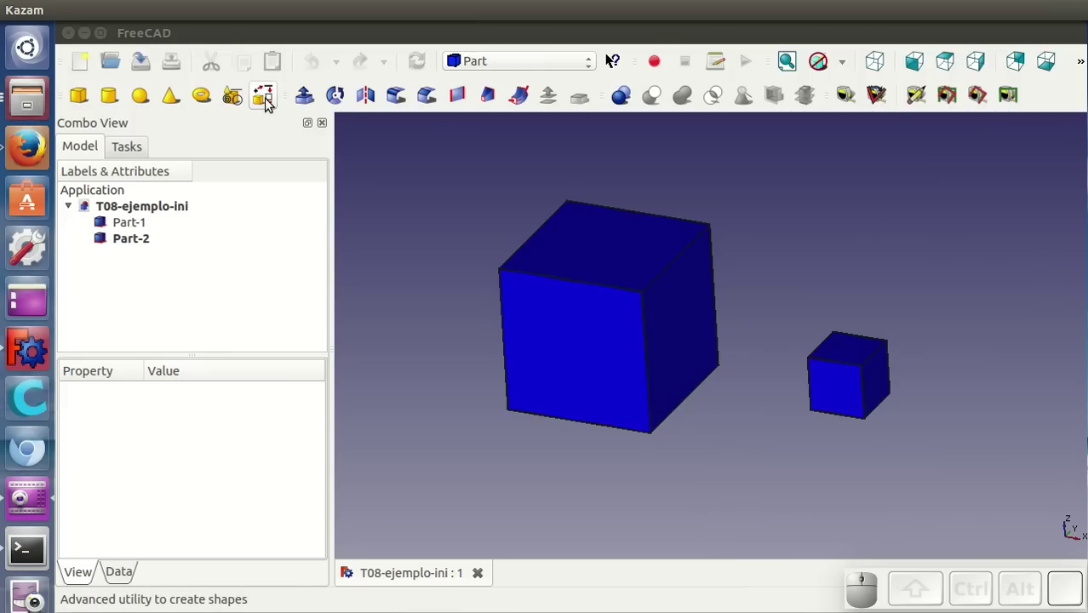
# With Part Shape builder's Edge from vertices, create an edge between top corners of the large and small cube
pyautogui.click(269, 103)
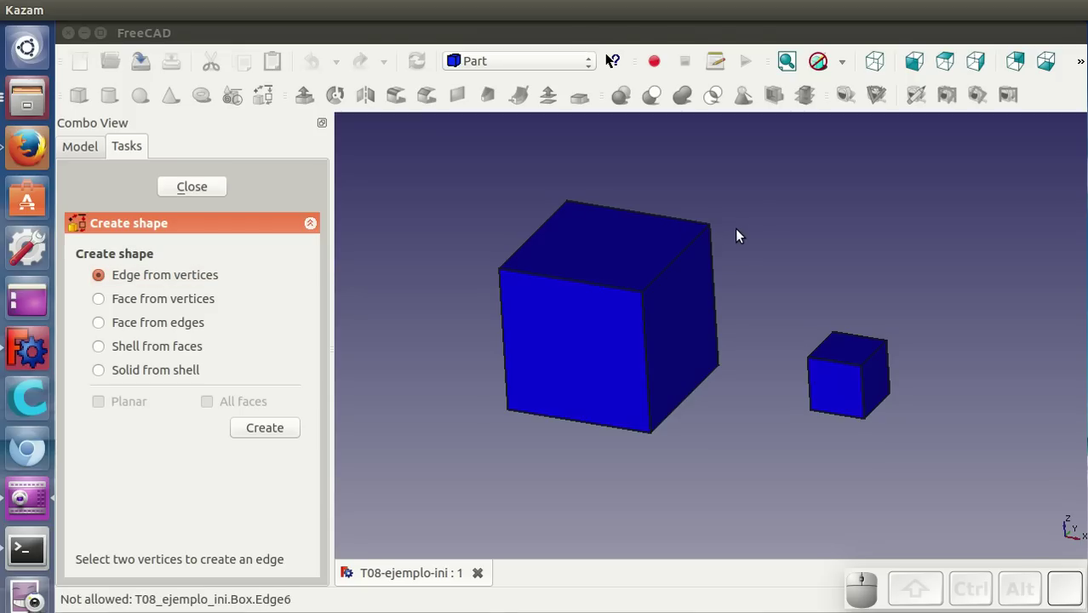
pyautogui.click(721, 232)
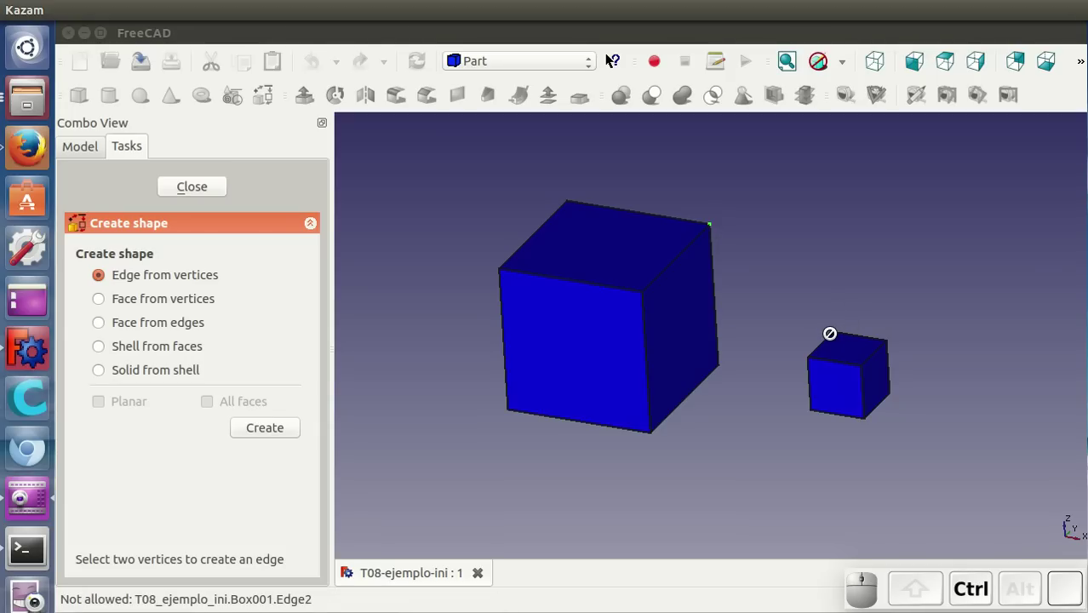
pyautogui.middleClick(836, 289)
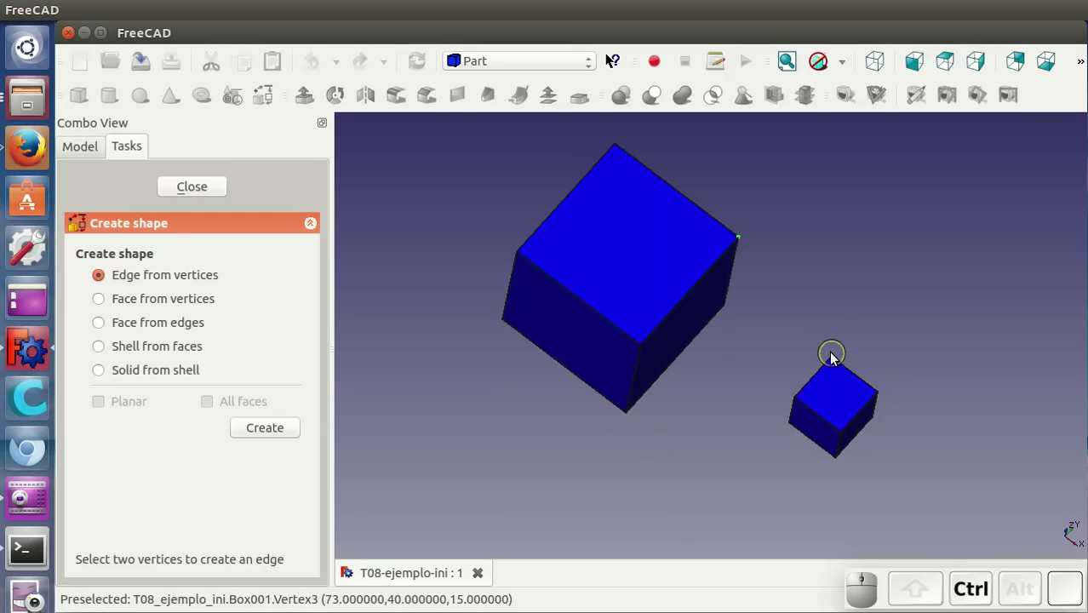
pyautogui.click(840, 363)
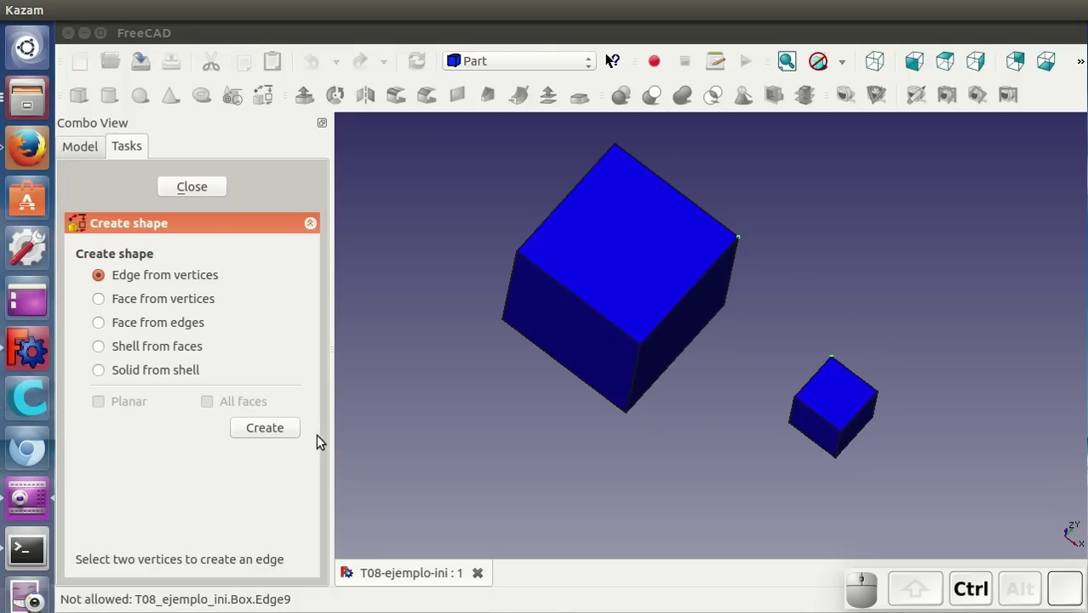
pyautogui.click(287, 437)
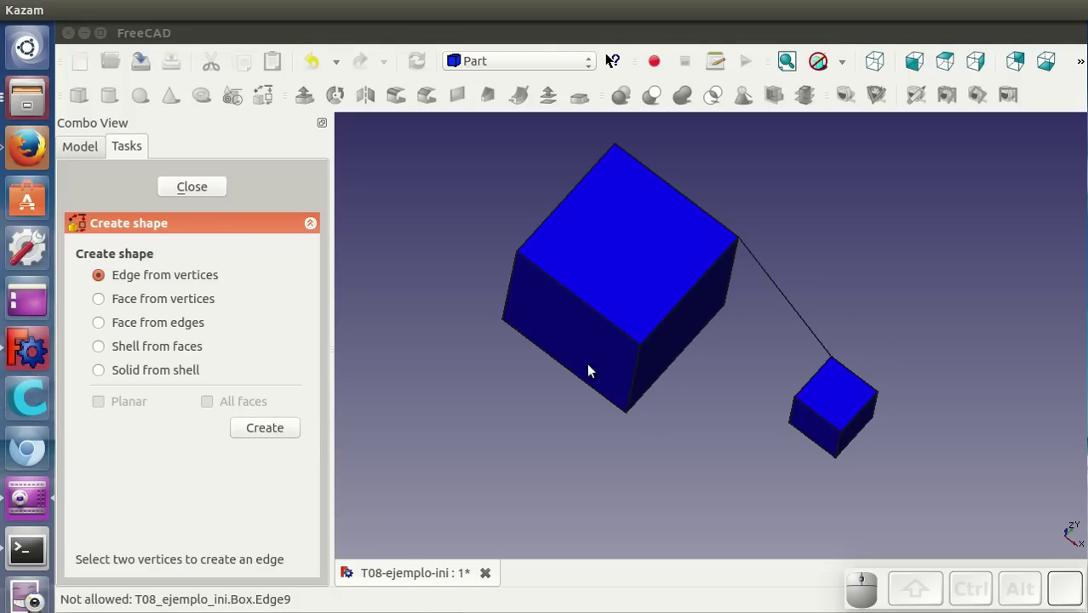
# In wireframe display, create a second edge between matching inner corners, then restore shaded display
pyautogui.moveTo(608, 59); pyautogui.dragTo(729, 205)
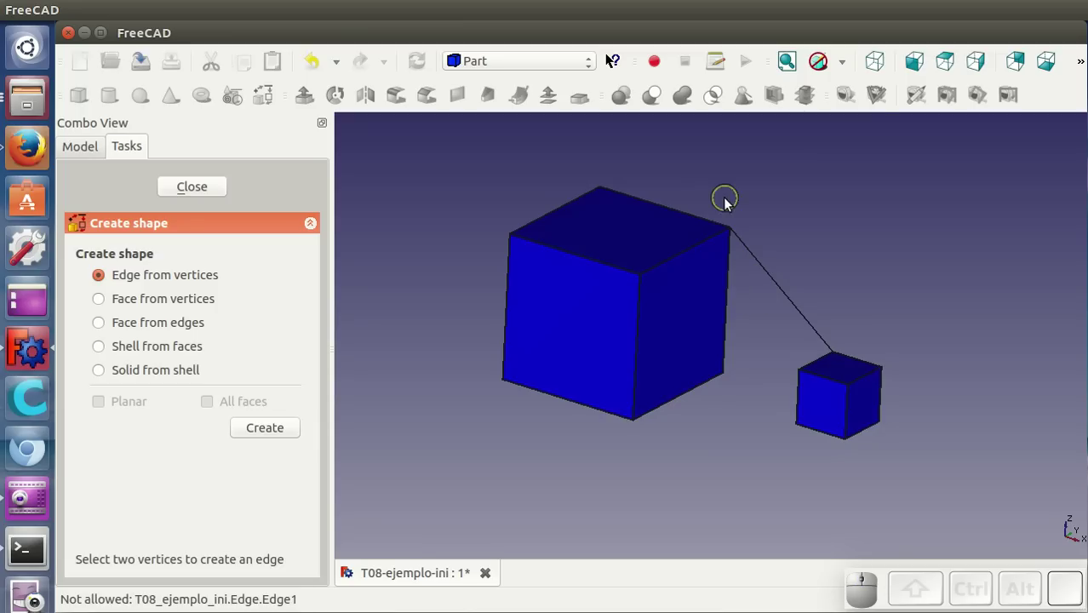
pyautogui.click(845, 72)
pyautogui.click(854, 151)
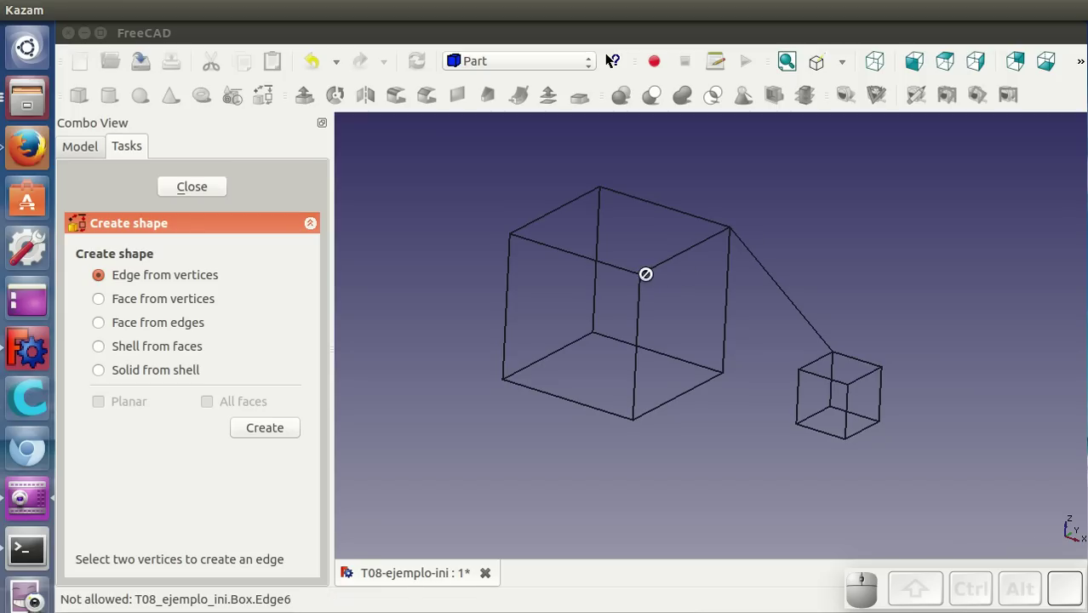
pyautogui.click(645, 281)
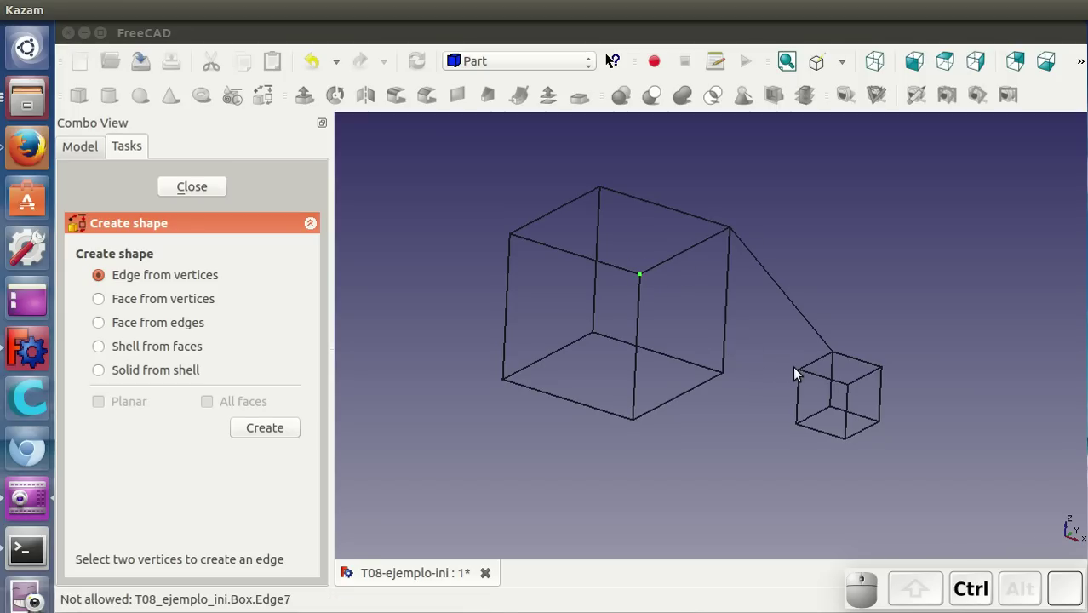
pyautogui.click(806, 380)
pyautogui.click(264, 435)
pyautogui.click(851, 75)
pyautogui.click(850, 97)
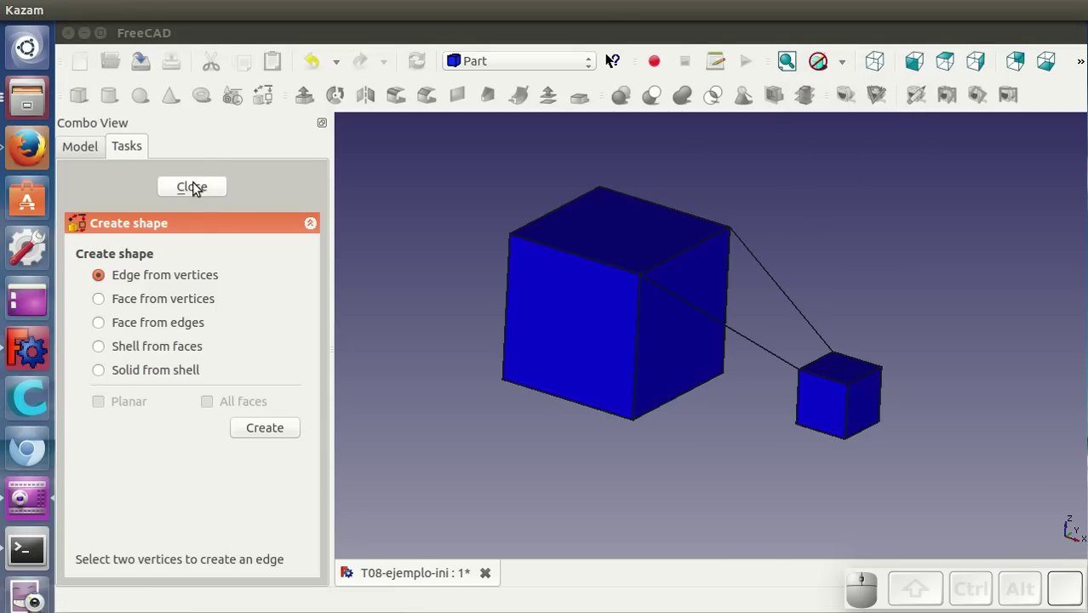
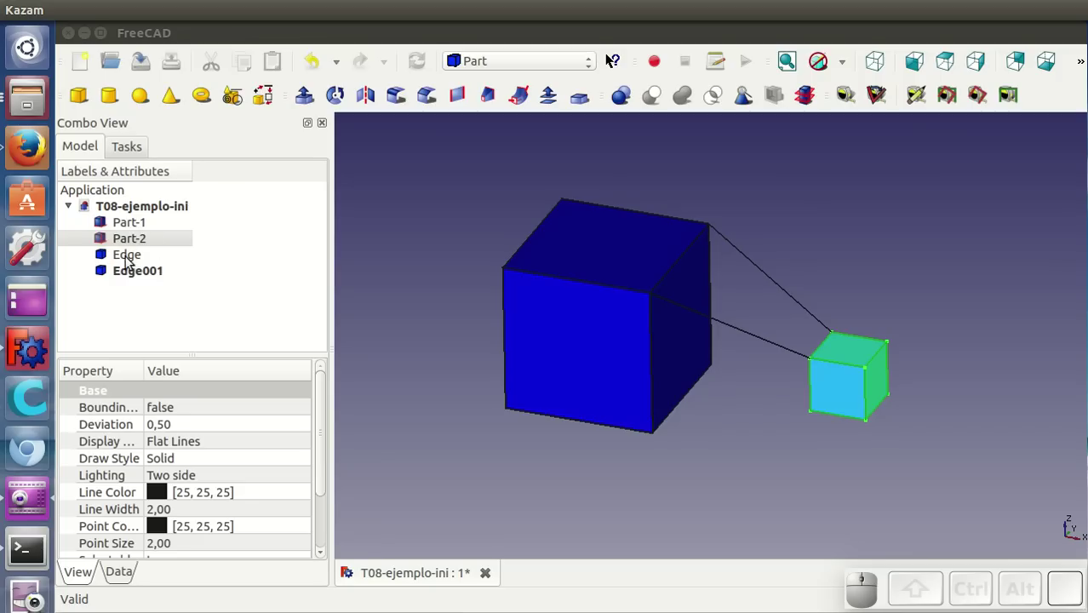
# Reopen Shape builder in wireframe and create a third edge between the cubes' bottom corners
pyautogui.click(129, 261)
pyautogui.click(138, 271)
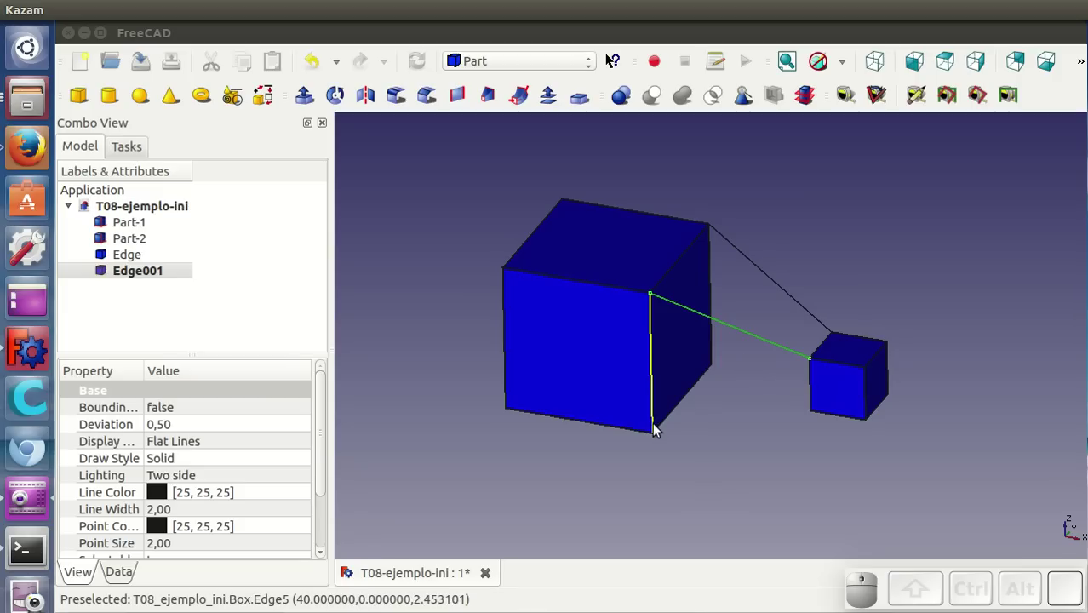
pyautogui.click(270, 100)
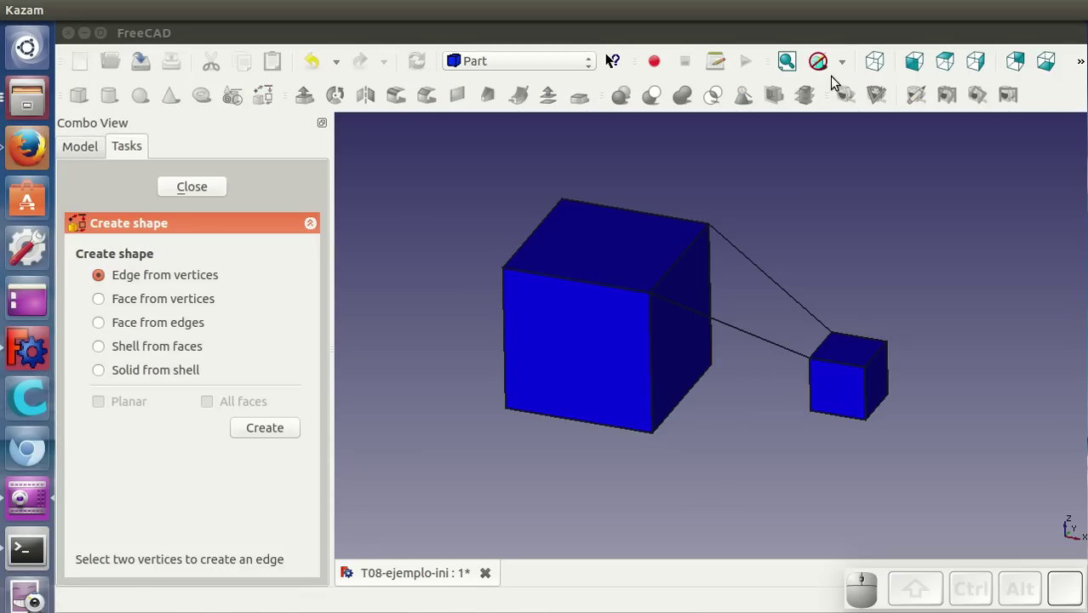
pyautogui.click(848, 76)
pyautogui.click(868, 149)
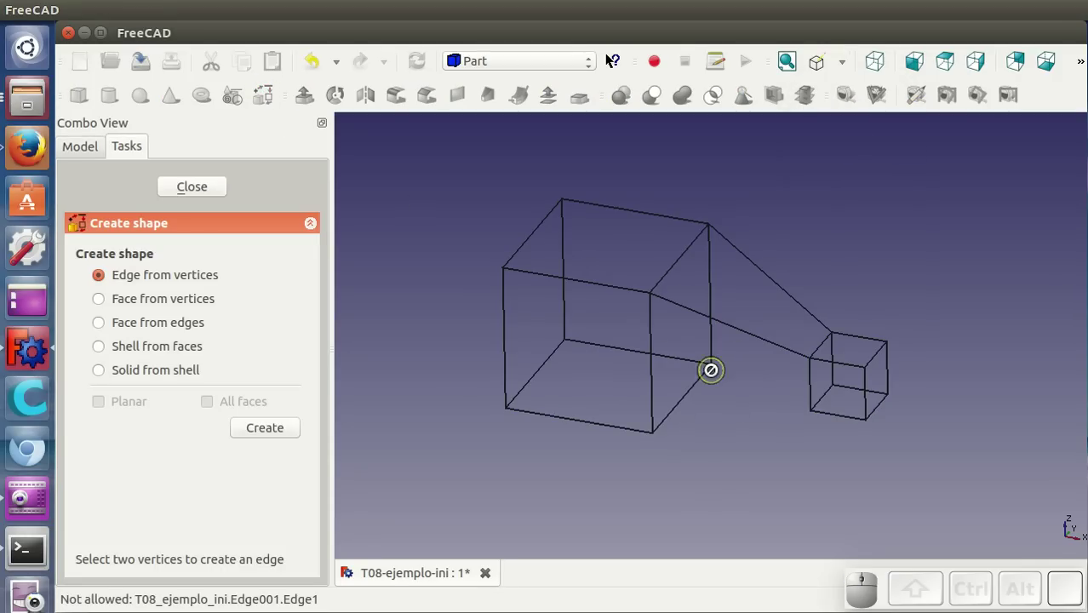
pyautogui.click(716, 361)
pyautogui.moveTo(751, 422); pyautogui.dragTo(824, 438)
pyautogui.click(837, 393)
pyautogui.click(262, 435)
# Create the fourth edge linking the last free corners of the large and small cube
pyautogui.moveTo(781, 183); pyautogui.dragTo(702, 502)
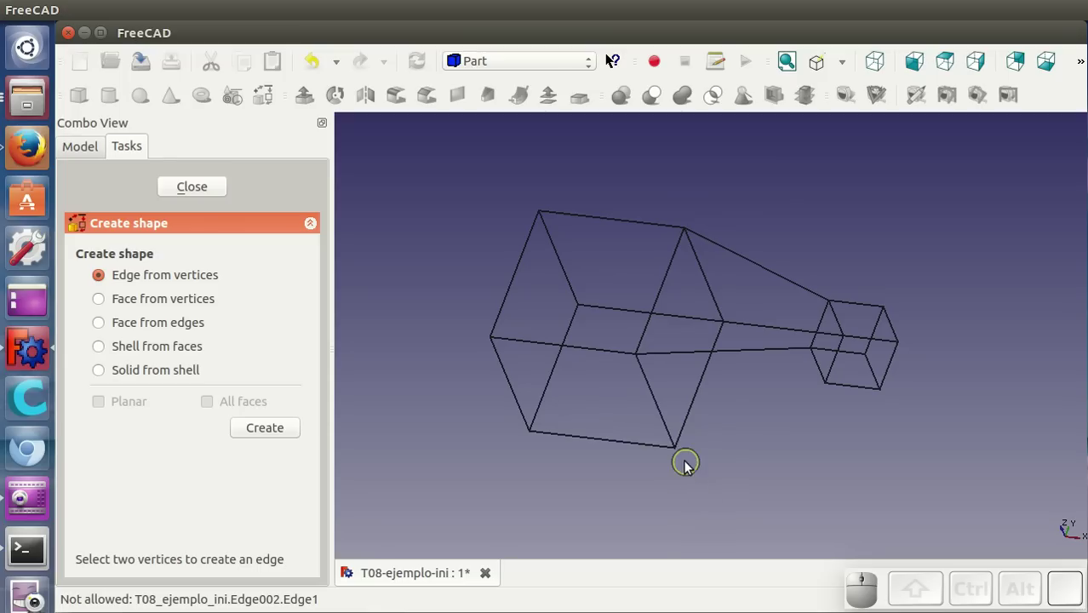
pyautogui.click(683, 455)
pyautogui.moveTo(741, 397); pyautogui.dragTo(819, 357)
pyautogui.click(832, 358)
pyautogui.click(299, 436)
# Return the model to shaded display and orbit back to a front view to check all four edges
pyautogui.moveTo(890, 367); pyautogui.dragTo(839, 171)
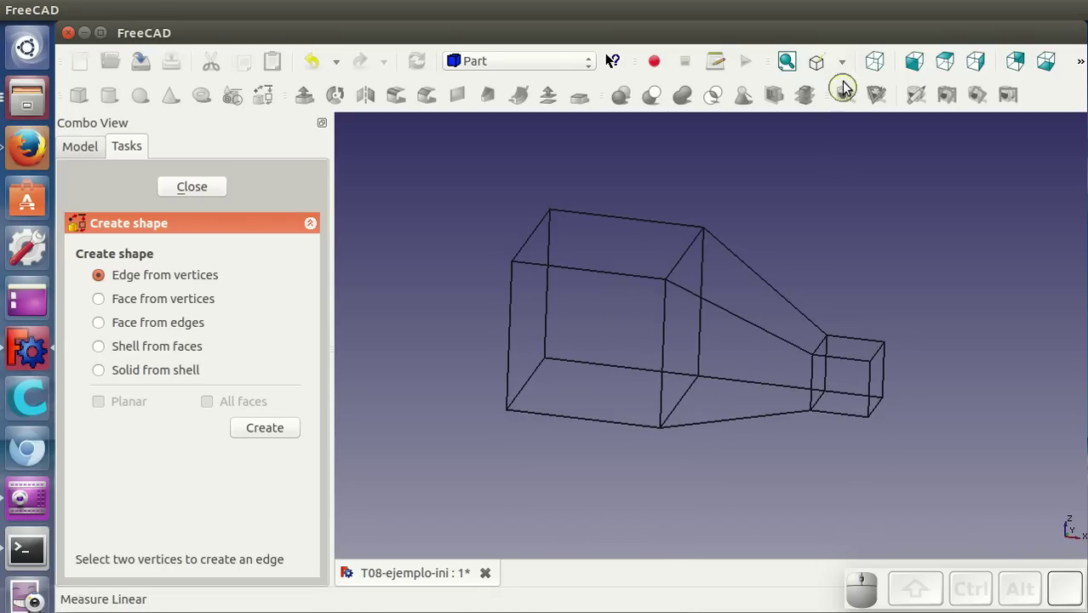
pyautogui.click(850, 72)
pyautogui.click(855, 100)
pyautogui.moveTo(608, 58); pyautogui.dragTo(348, 339)
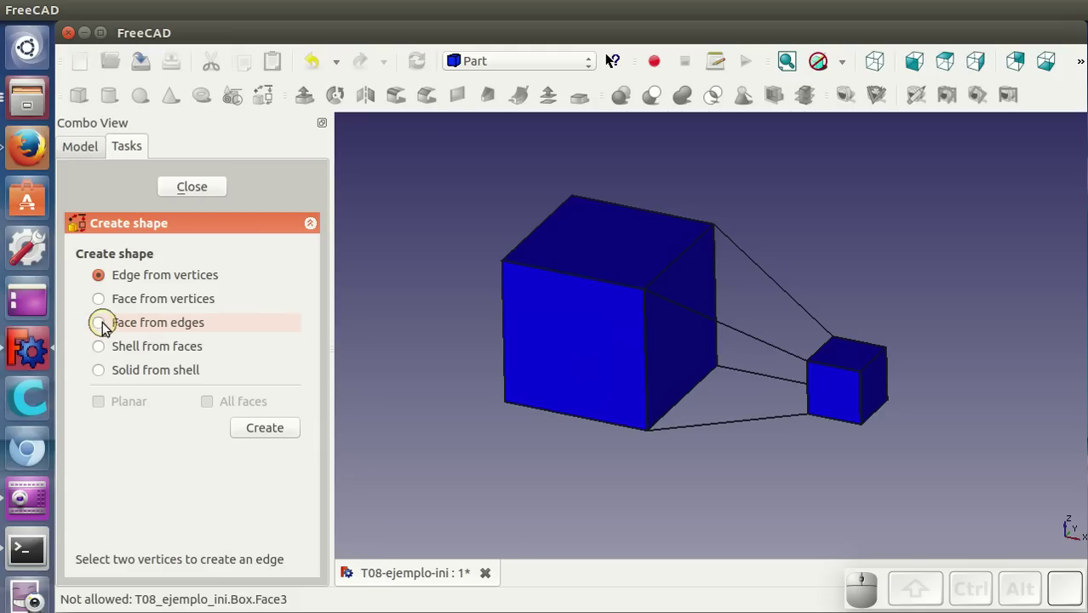
# With Face from edges, build a face from the cubes' top edges and the connecting edge, then close the task
pyautogui.click(121, 326)
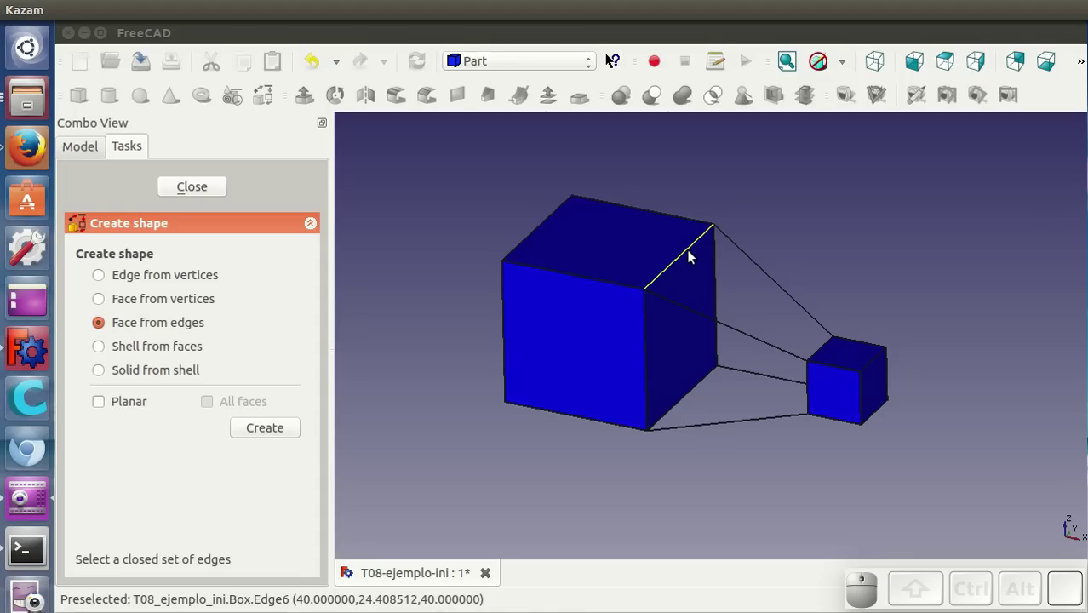
pyautogui.click(697, 259)
pyautogui.click(749, 255)
pyautogui.click(830, 355)
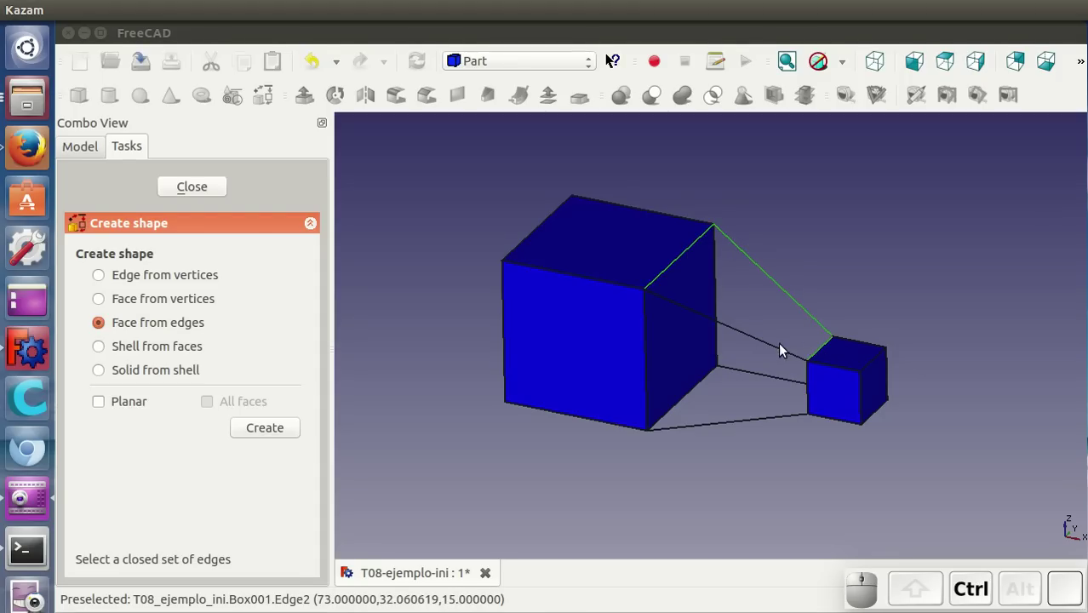
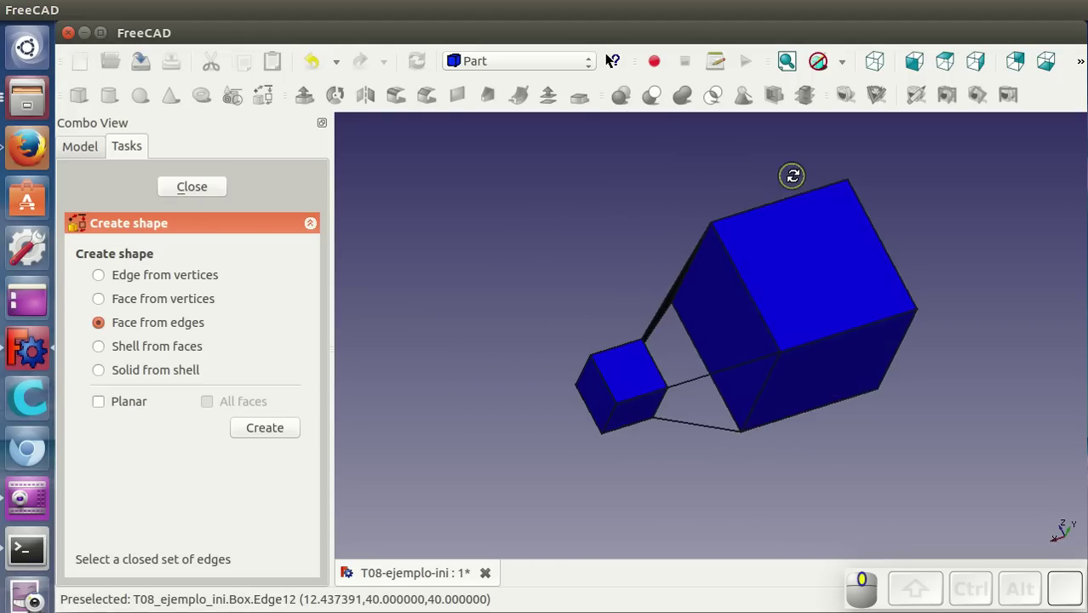
pyautogui.moveTo(608, 59); pyautogui.dragTo(802, 361)
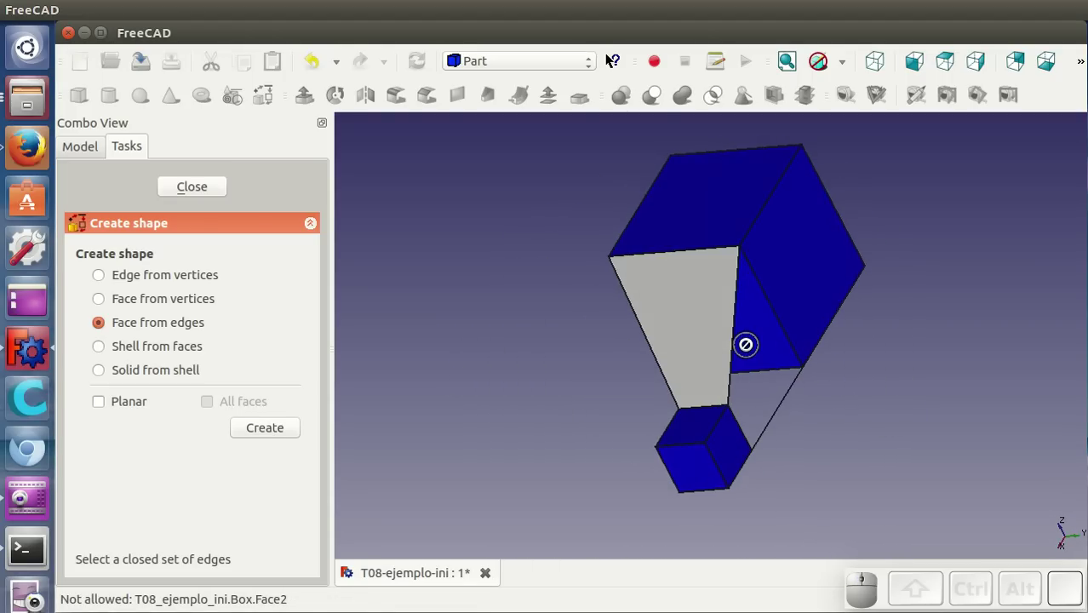
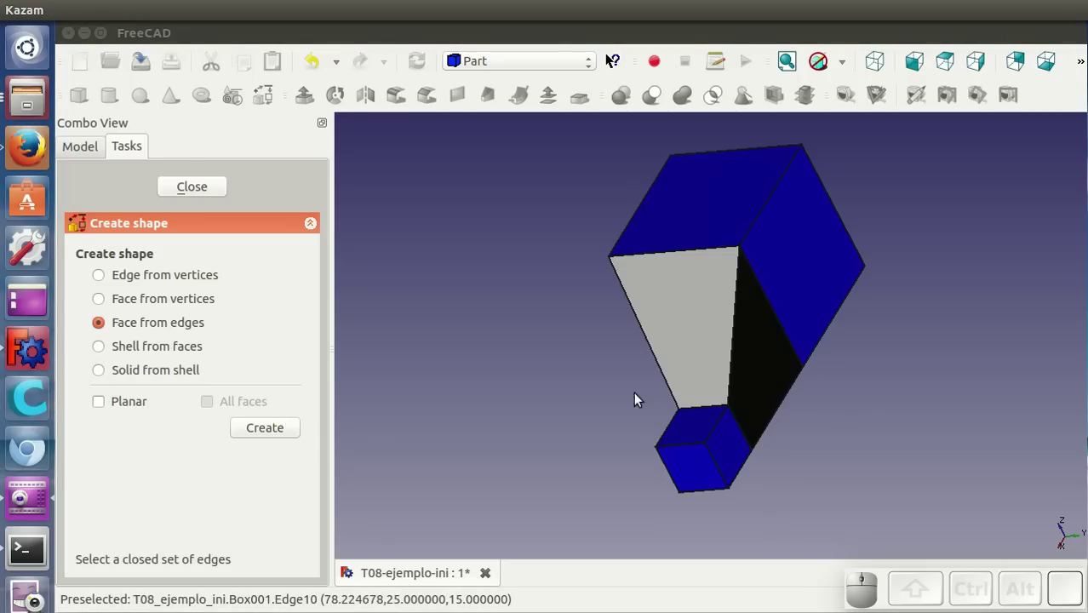
pyautogui.moveTo(579, 367); pyautogui.dragTo(299, 412)
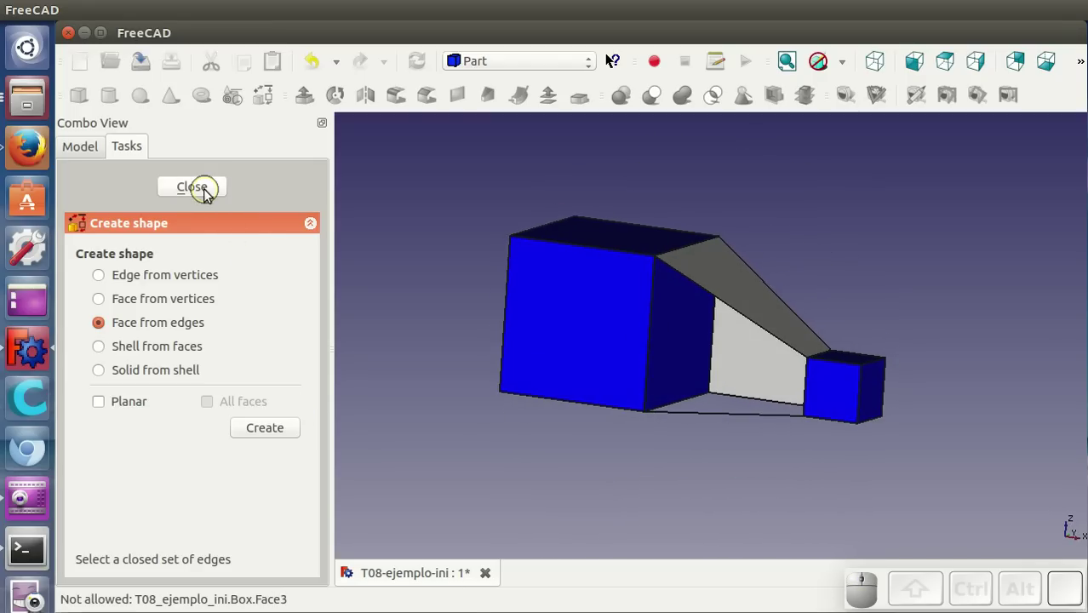
pyautogui.click(207, 195)
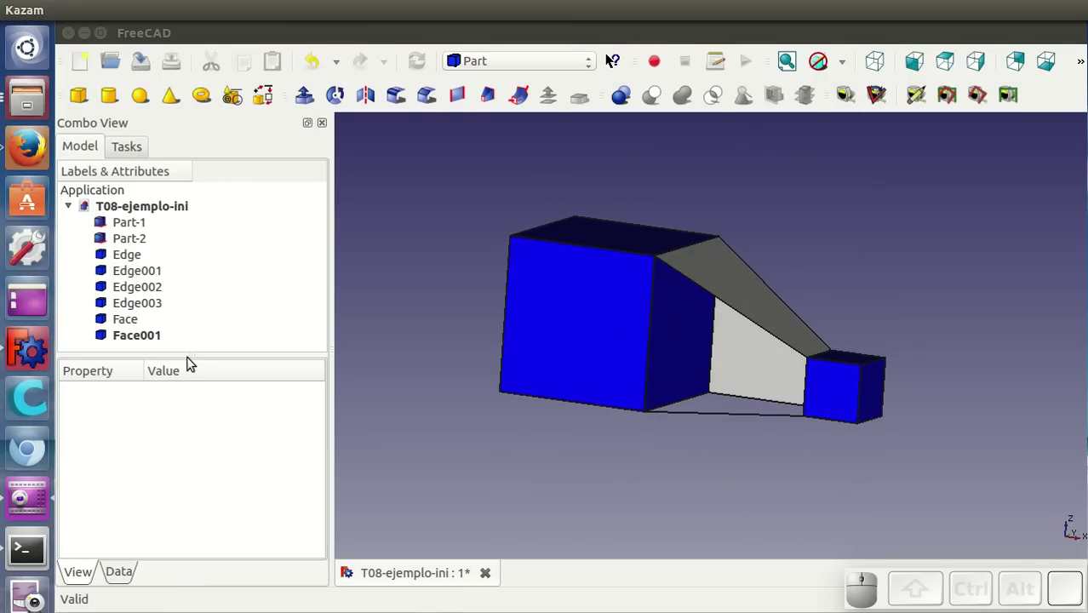
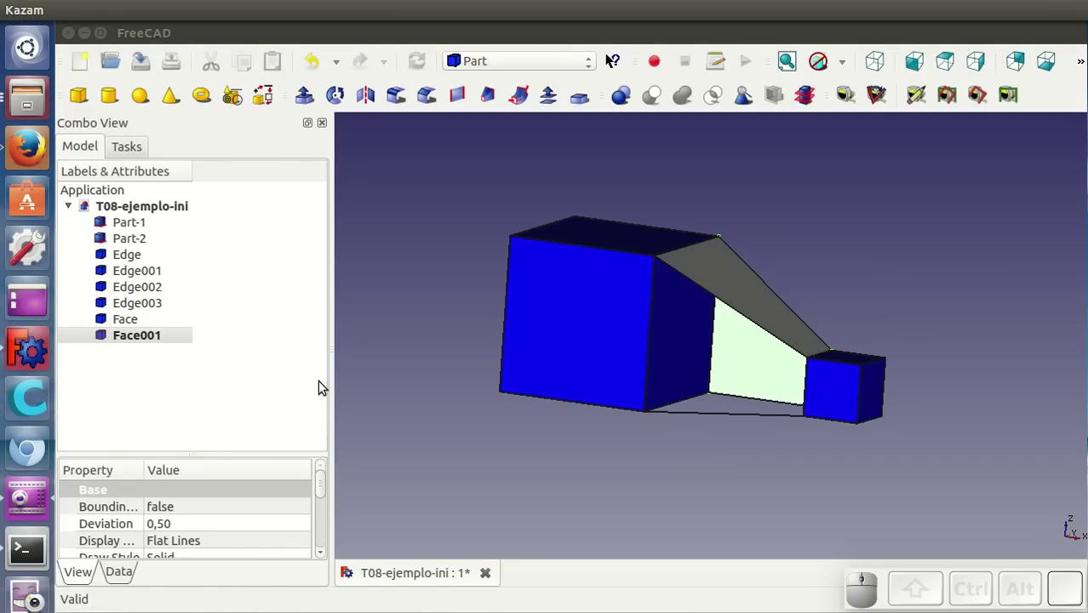
# Reopen Shape builder and create the bottom face from the four edges bounding the lower gap
pyautogui.moveTo(785, 376); pyautogui.dragTo(461, 395)
pyautogui.moveTo(724, 290); pyautogui.dragTo(790, 278)
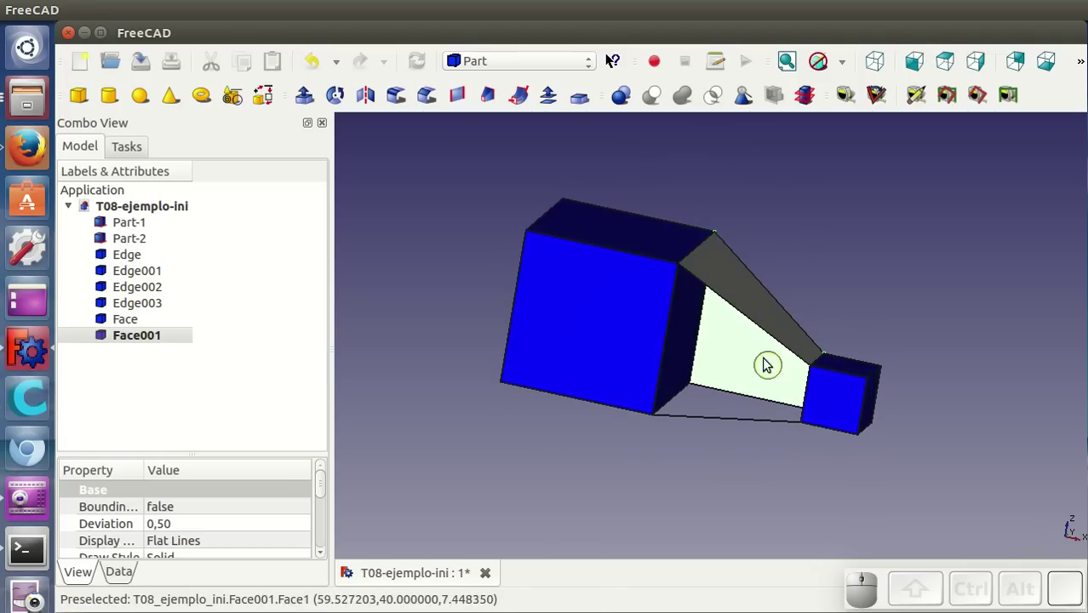
pyautogui.moveTo(603, 335); pyautogui.dragTo(684, 429)
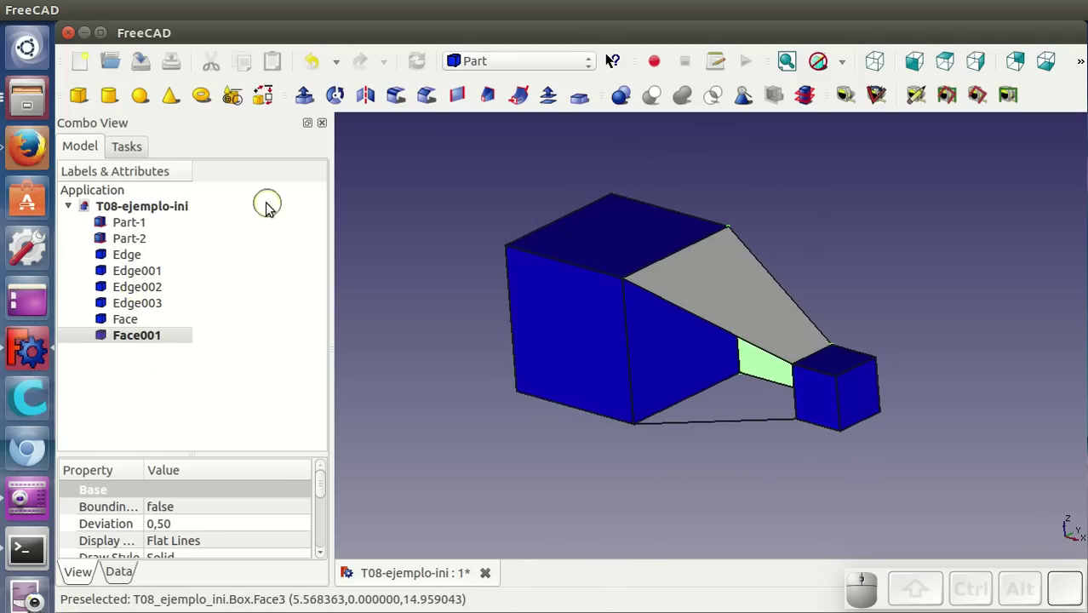
pyautogui.click(278, 110)
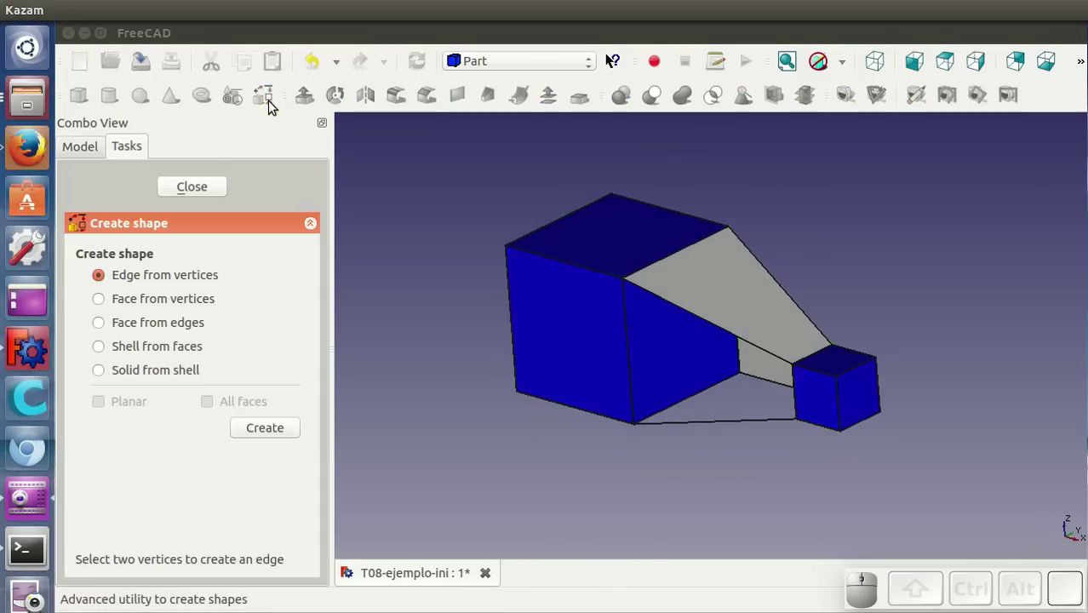
pyautogui.click(157, 327)
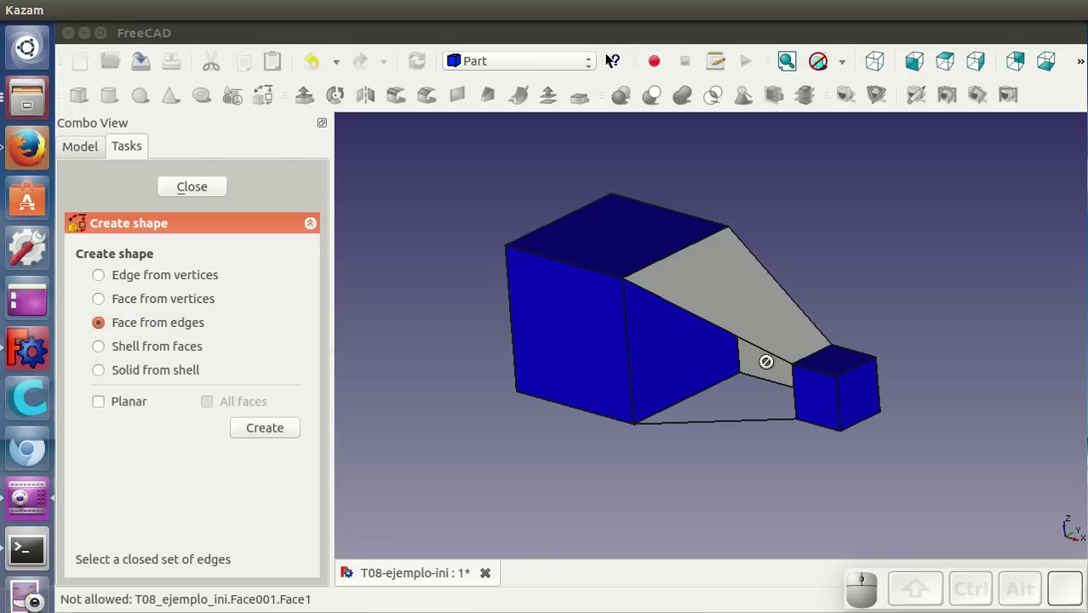
pyautogui.click(744, 341)
pyautogui.click(633, 355)
pyautogui.click(704, 429)
pyautogui.moveTo(710, 453); pyautogui.dragTo(830, 364)
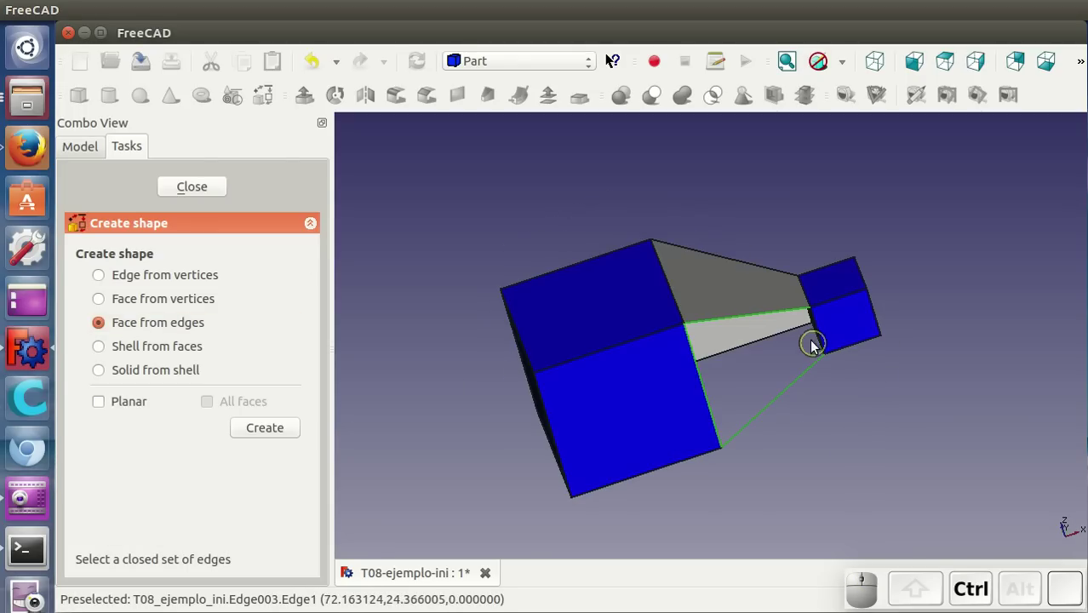
pyautogui.click(830, 338)
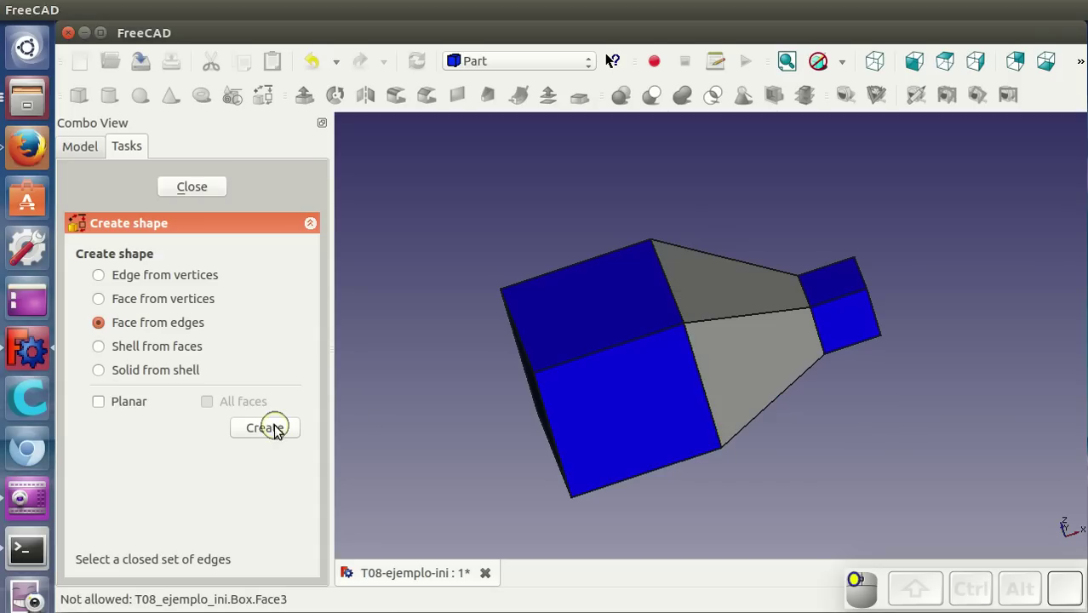
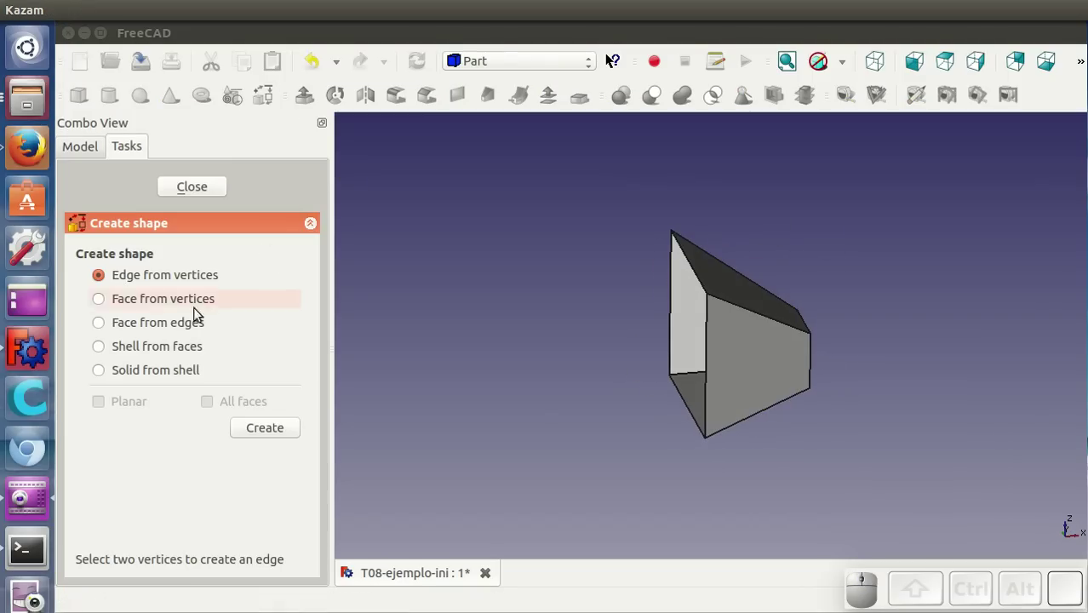
# Create a face on the remaining open side from its four bounding edges
pyautogui.click(166, 338)
pyautogui.middleClick(650, 362)
pyautogui.click(709, 300)
pyautogui.click(665, 305)
pyautogui.click(687, 398)
pyautogui.click(722, 392)
pyautogui.click(290, 432)
# Select the four edges around the small open end for the next face
pyautogui.middleClick(788, 401)
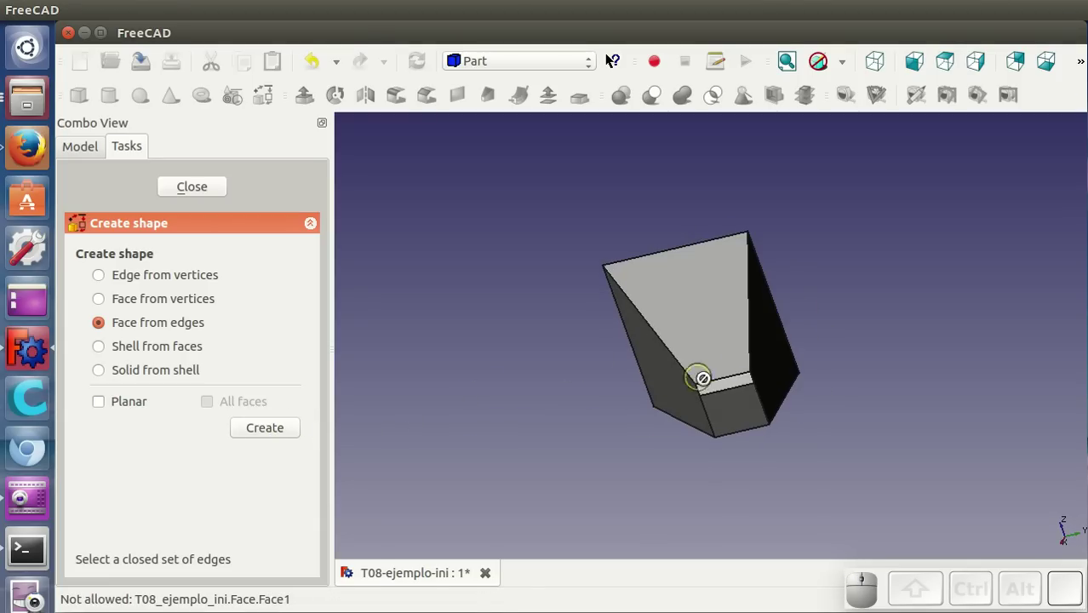
pyautogui.click(713, 388)
pyautogui.click(706, 409)
pyautogui.click(734, 439)
pyautogui.click(773, 420)
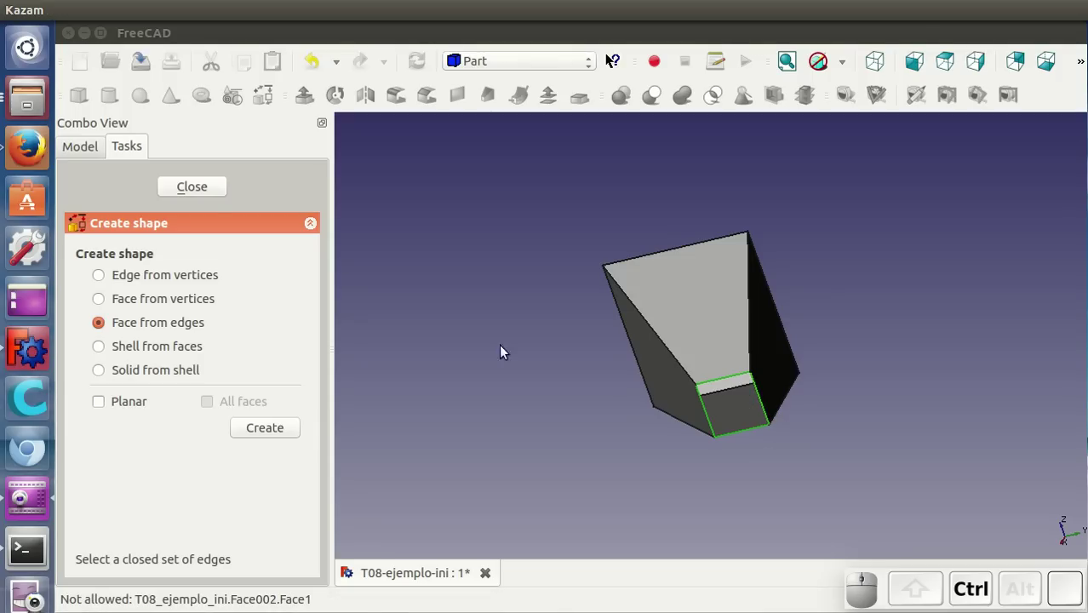
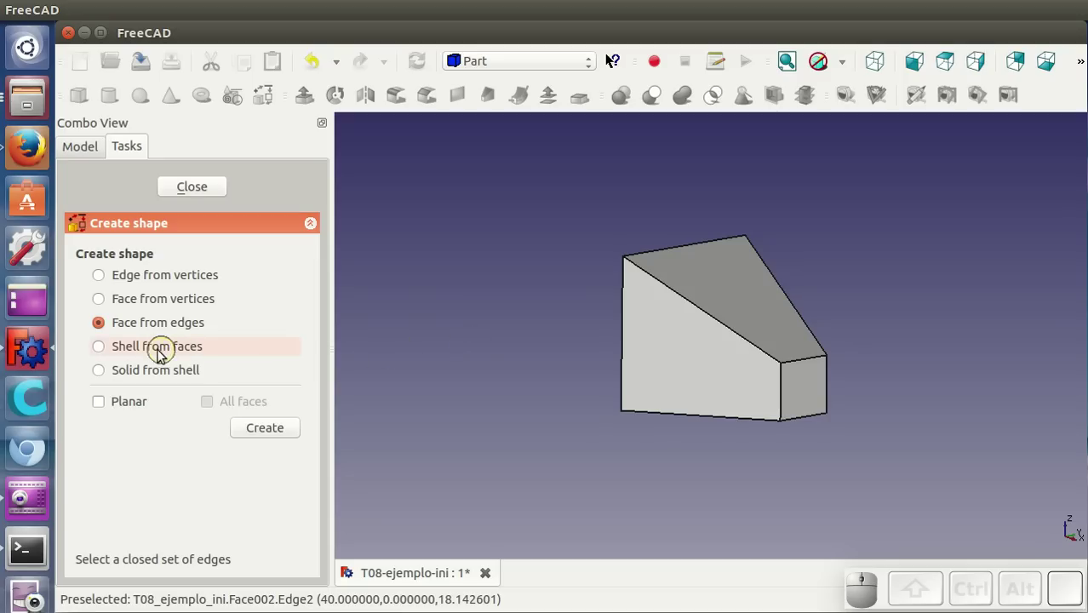
# Switch to Shell from faces and build a shell from the selected tapered faces
pyautogui.click(164, 359)
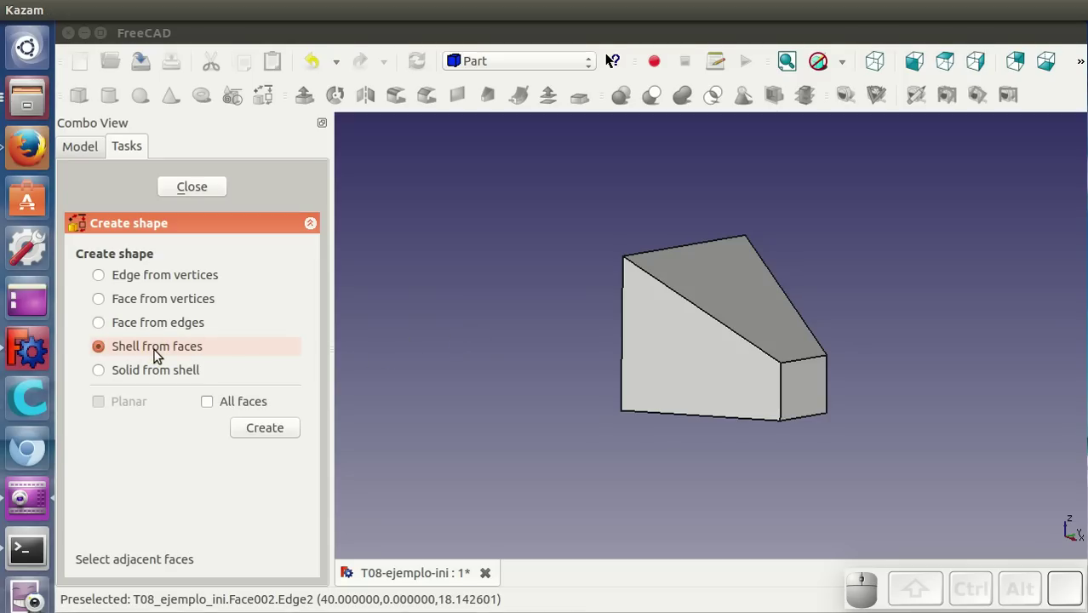
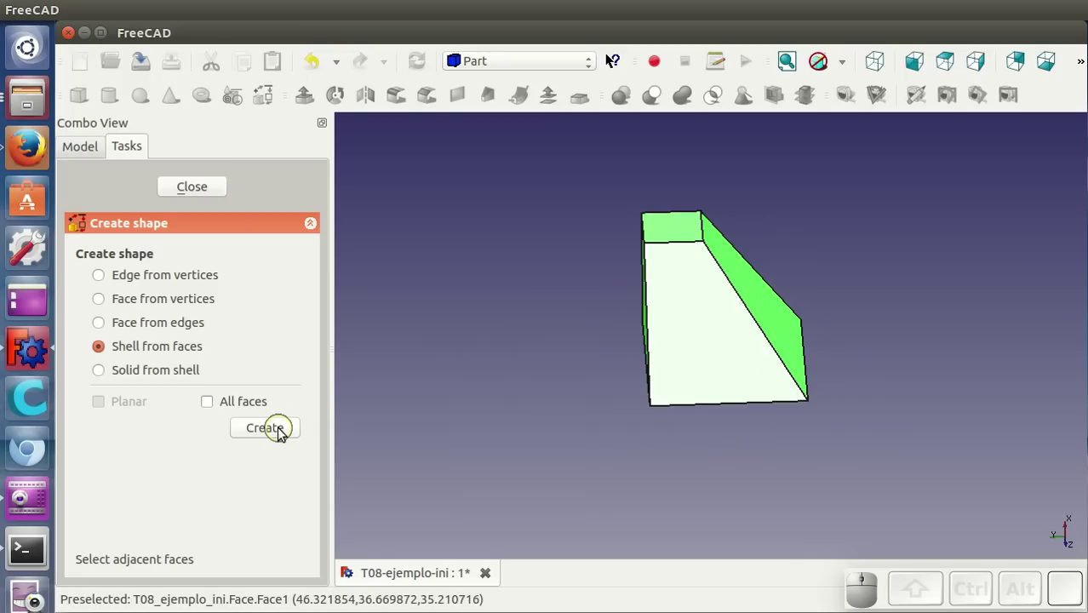
pyautogui.click(288, 437)
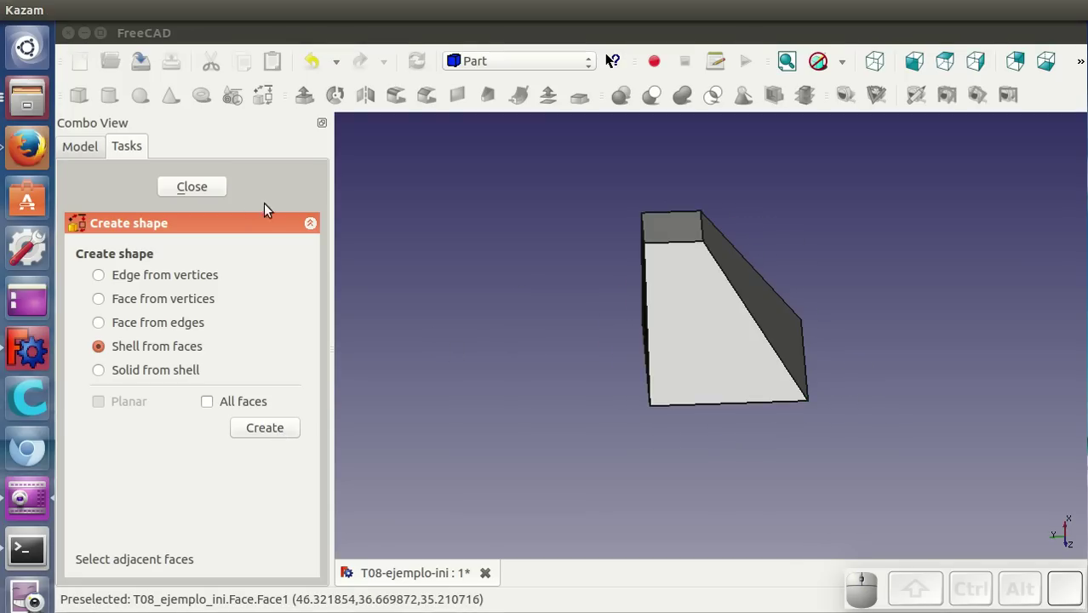
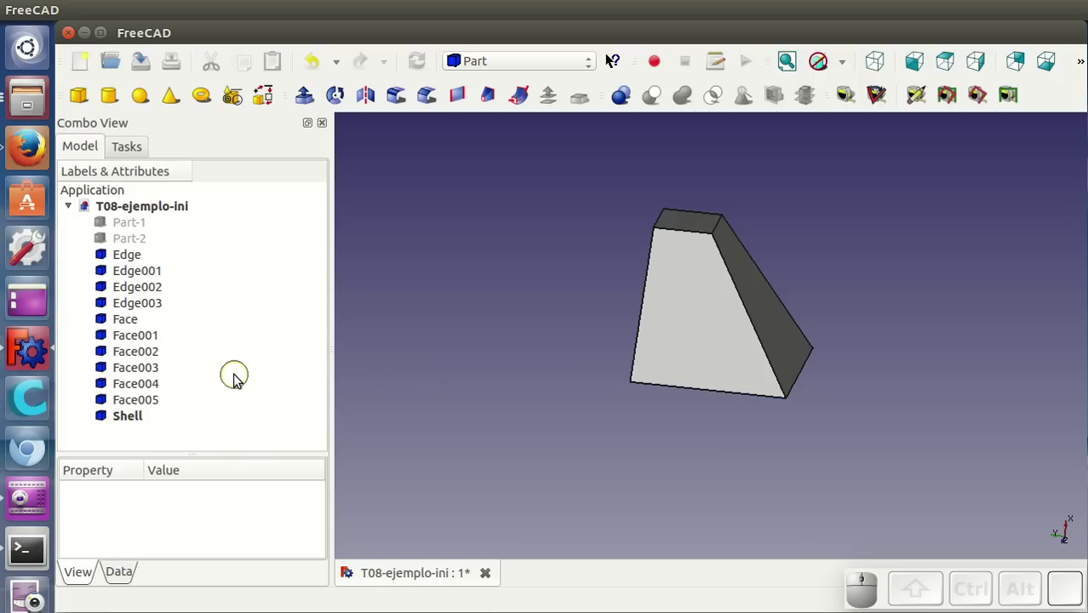
# Select the construction edges and faces Edge to Face005, toggle visibility with Space, and orbit to view the Shell
pyautogui.click(159, 405)
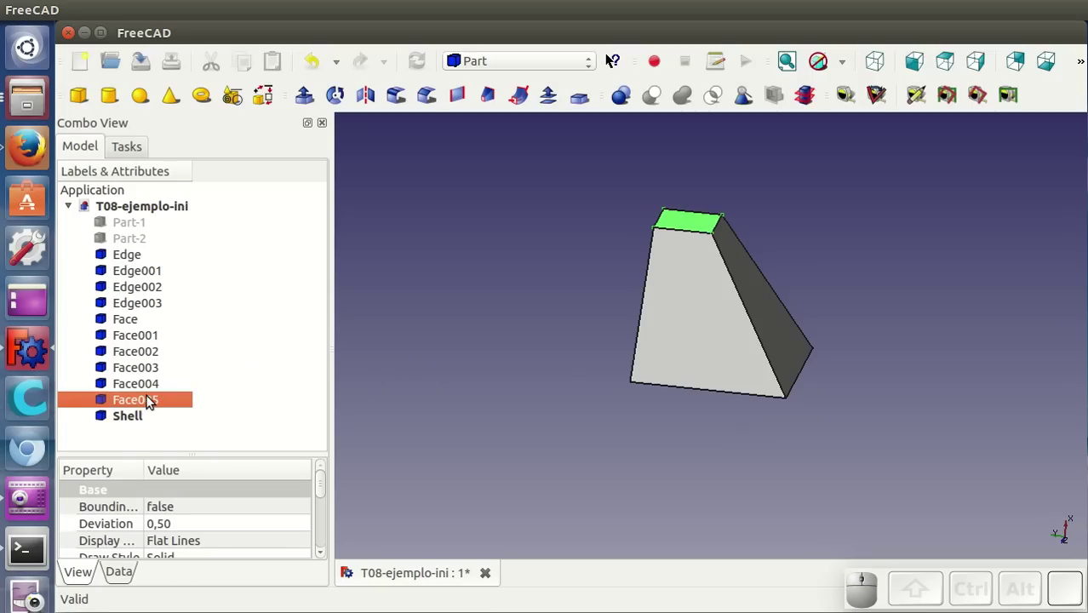
pyautogui.click(131, 262)
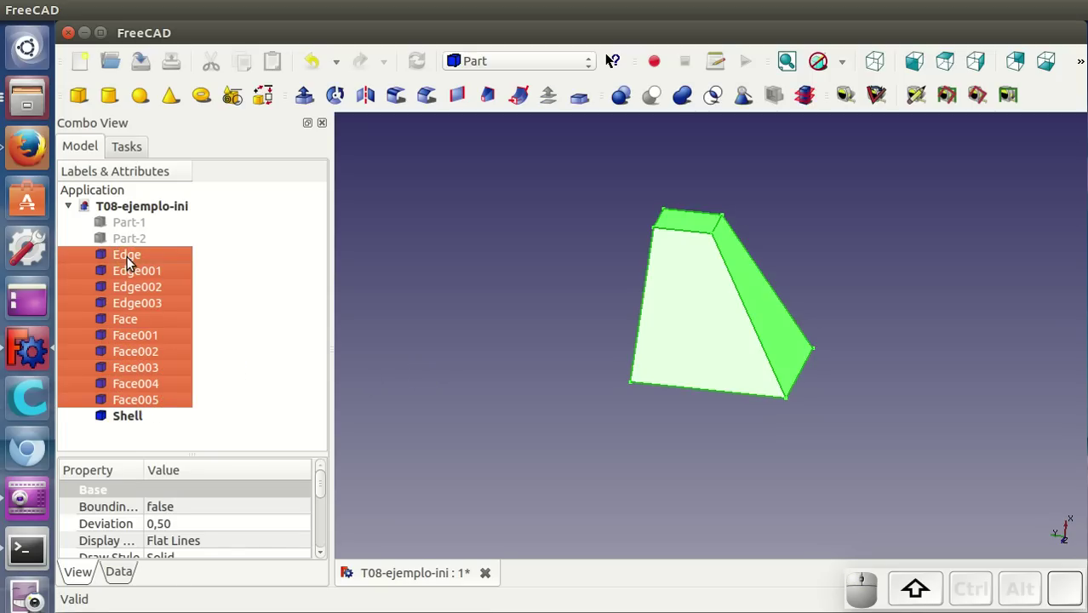
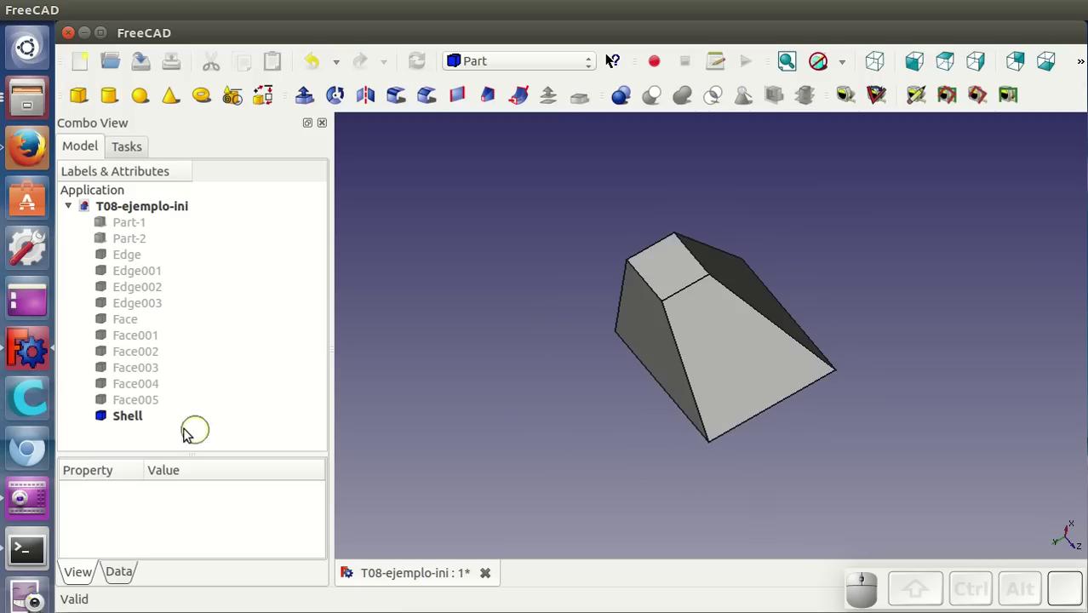
pyautogui.moveTo(575, 421); pyautogui.dragTo(150, 419)
pyautogui.click(150, 419)
pyautogui.press('space')
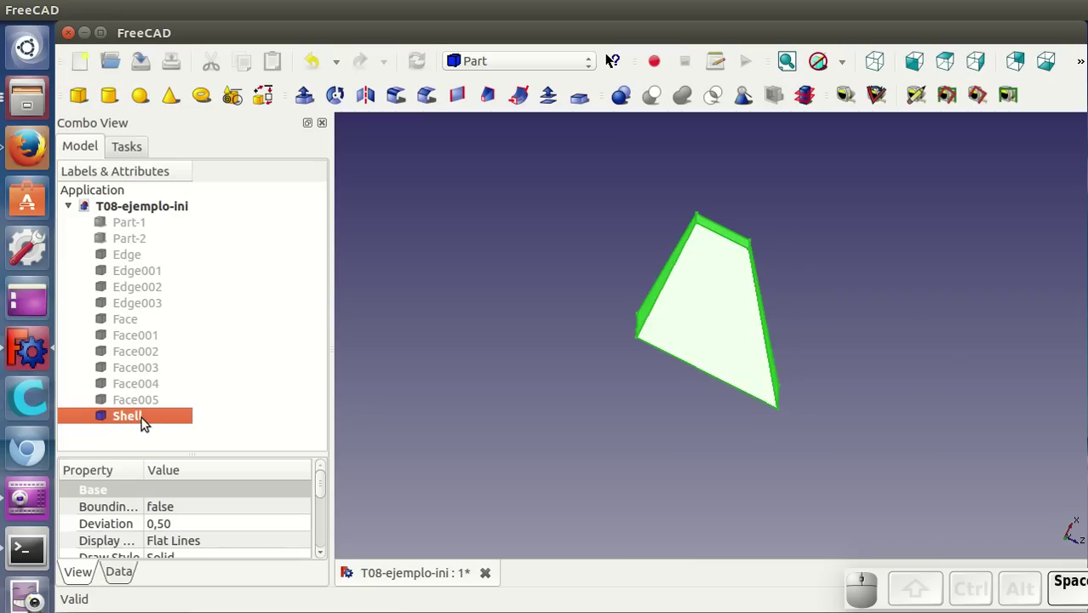
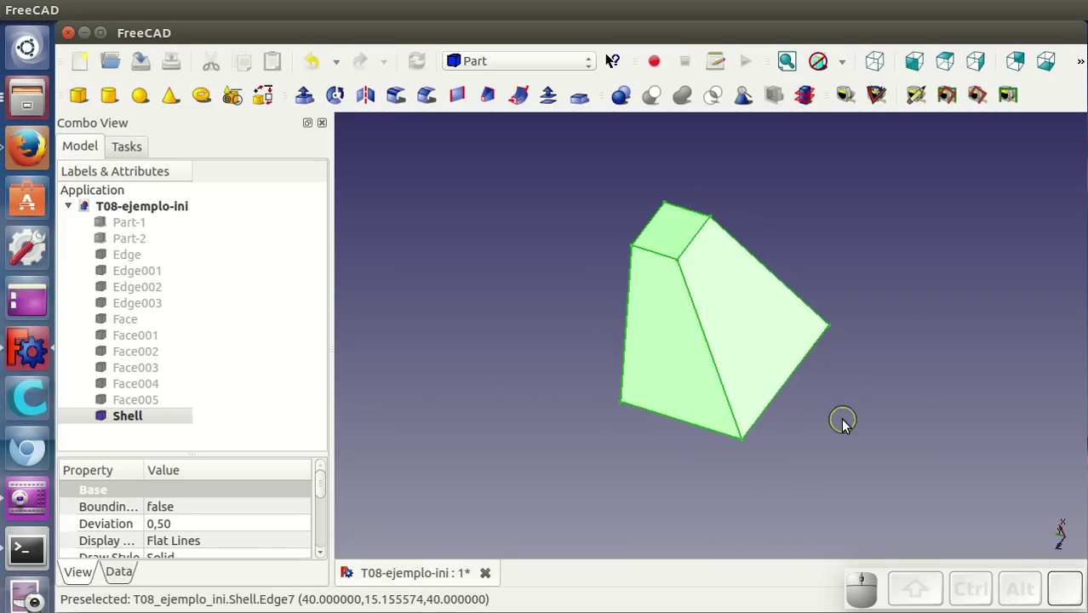
pyautogui.click(793, 440)
pyautogui.moveTo(553, 453); pyautogui.dragTo(410, 286)
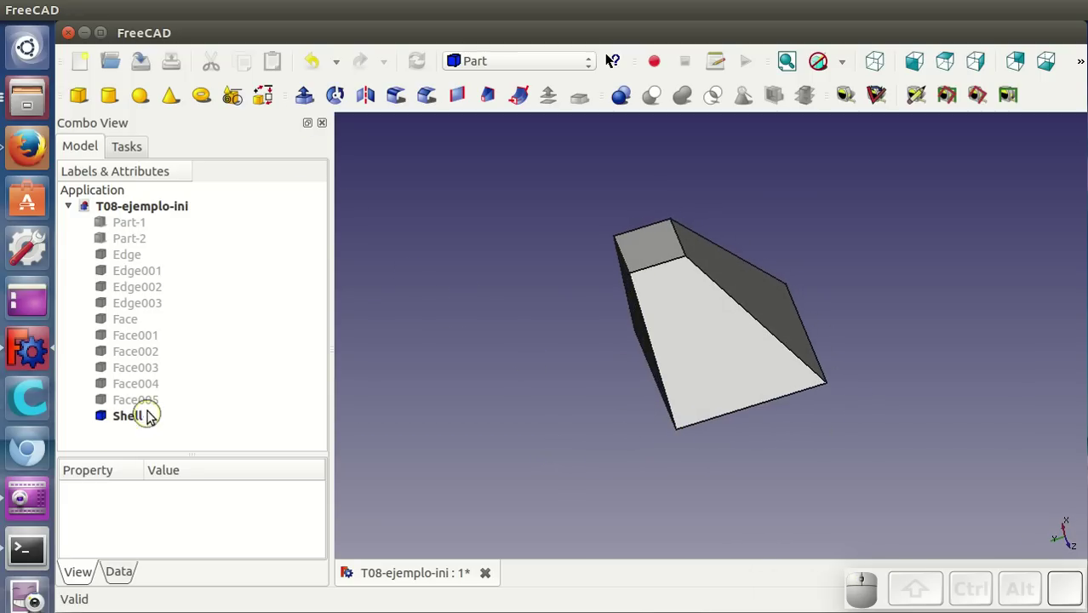
# With Solid from shell, convert the tapered Shell into a Solid and close the task
pyautogui.click(270, 109)
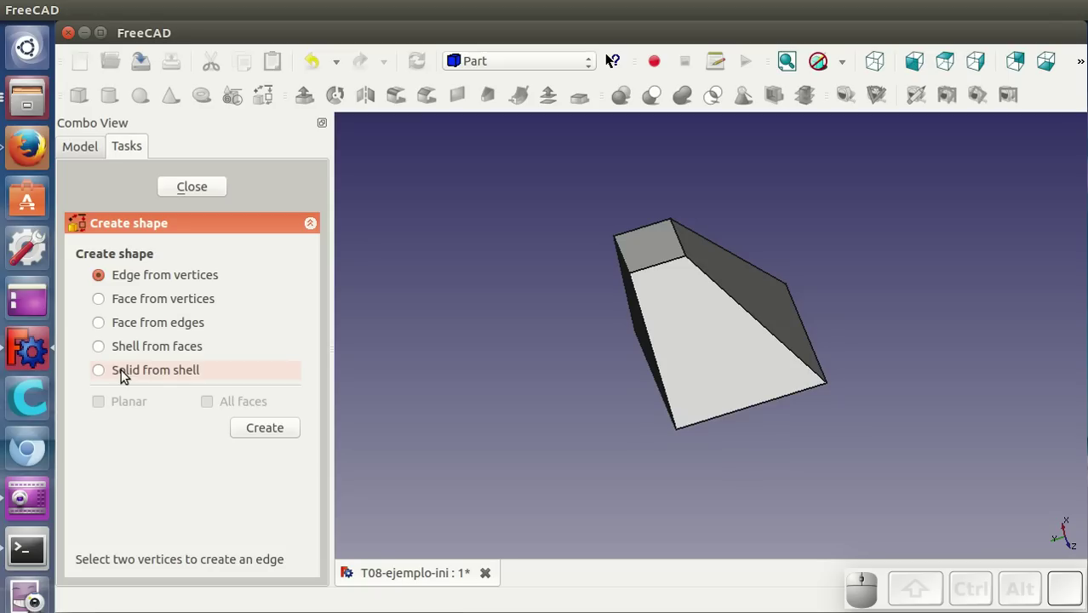
pyautogui.click(130, 372)
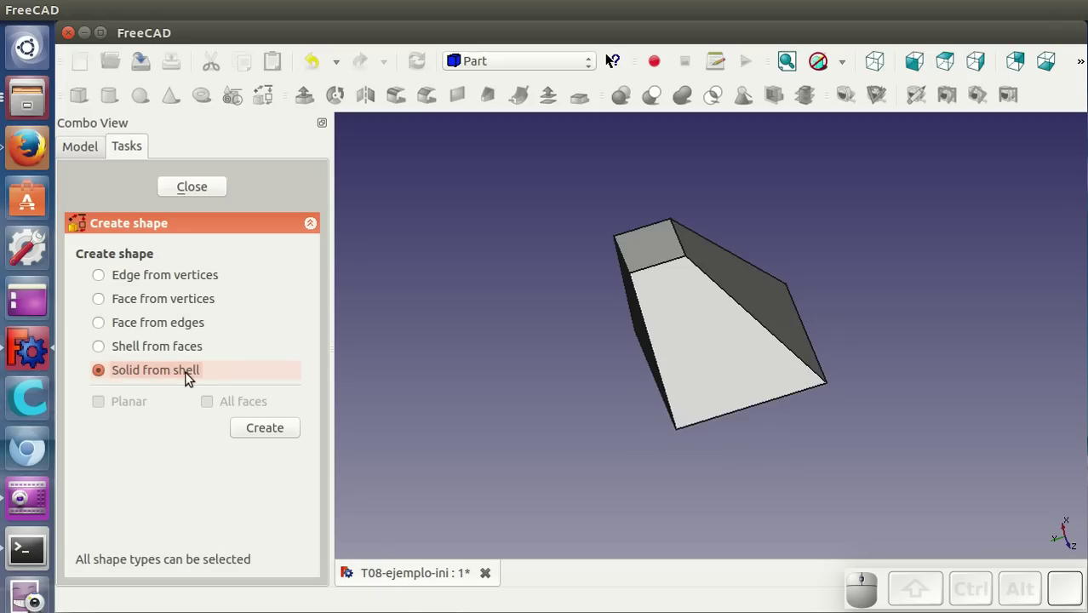
pyautogui.click(725, 350)
pyautogui.click(266, 436)
pyautogui.click(207, 189)
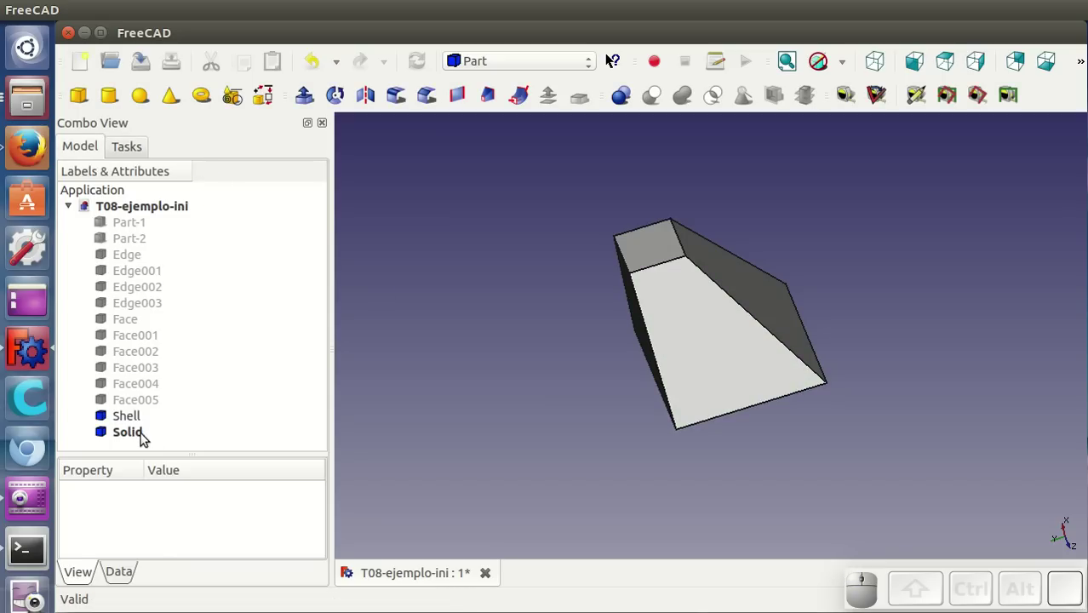
# Select the original Shell in the model tree and hide it beneath the new Solid
pyautogui.click(146, 434)
pyautogui.click(134, 421)
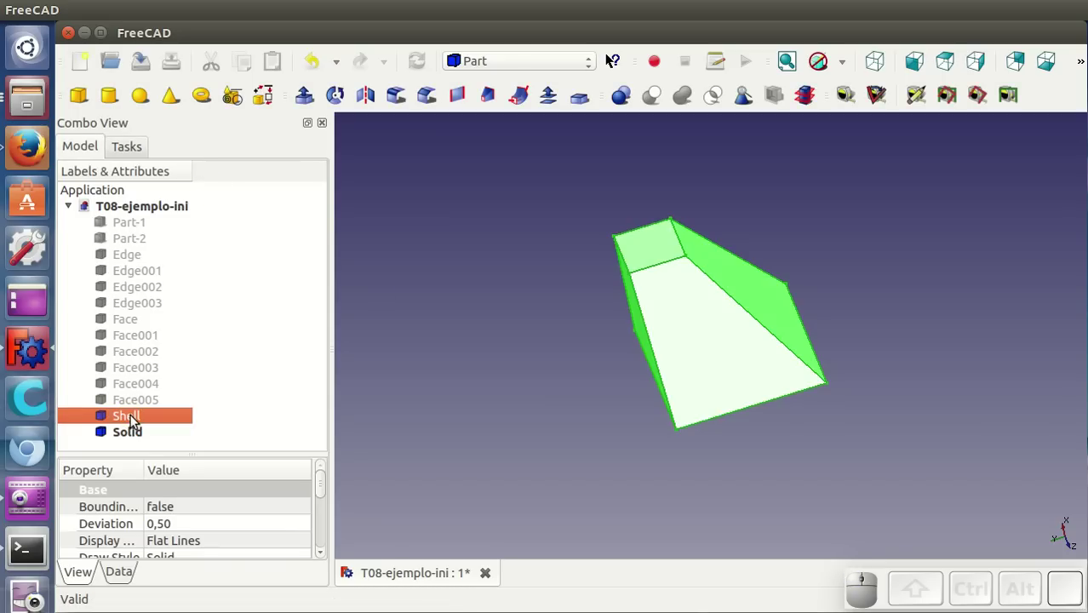
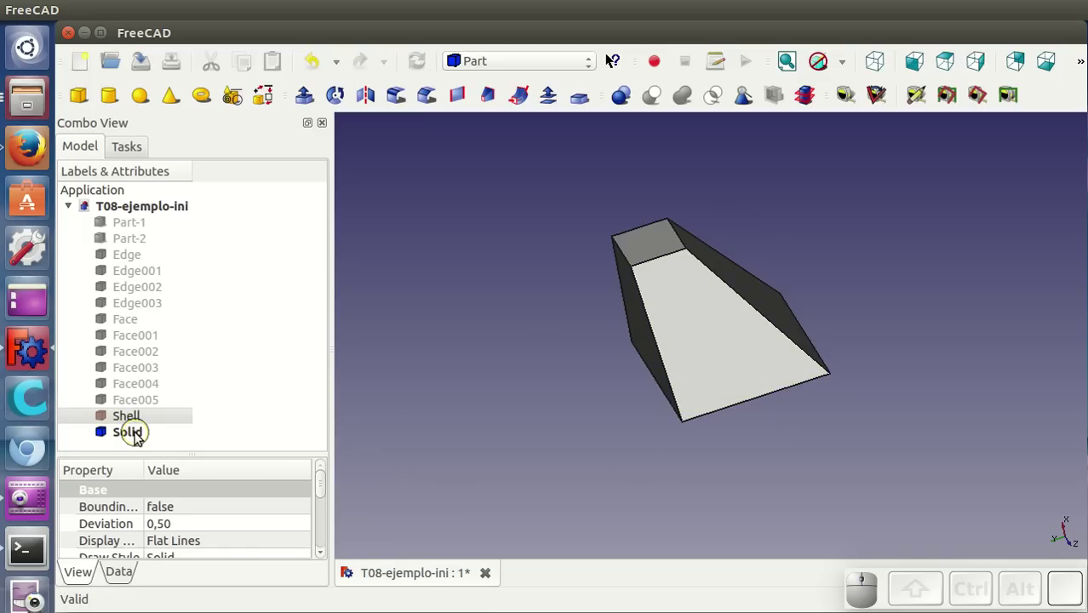
pyautogui.click(134, 425)
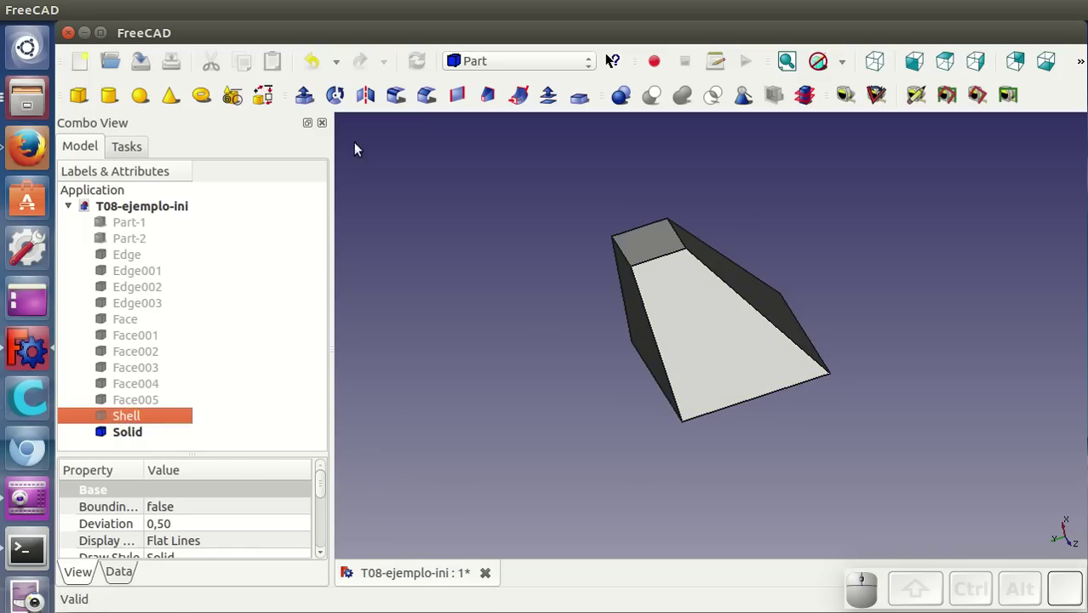
# Browse the Part menu, then select the tree object and show the second cube Part-2 again with Space
pyautogui.click(425, 36)
pyautogui.click(260, 9)
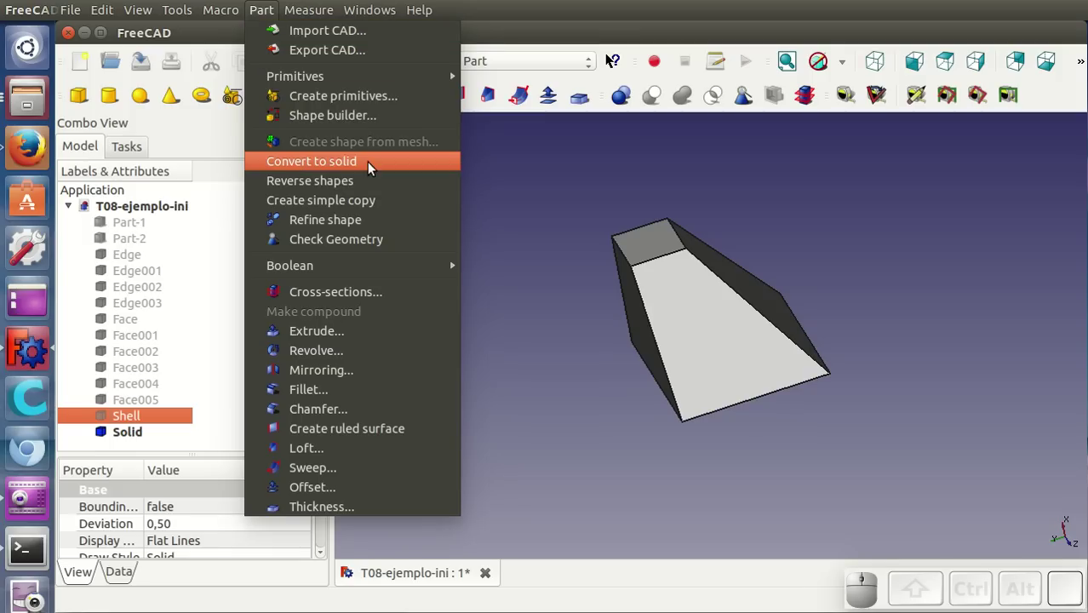
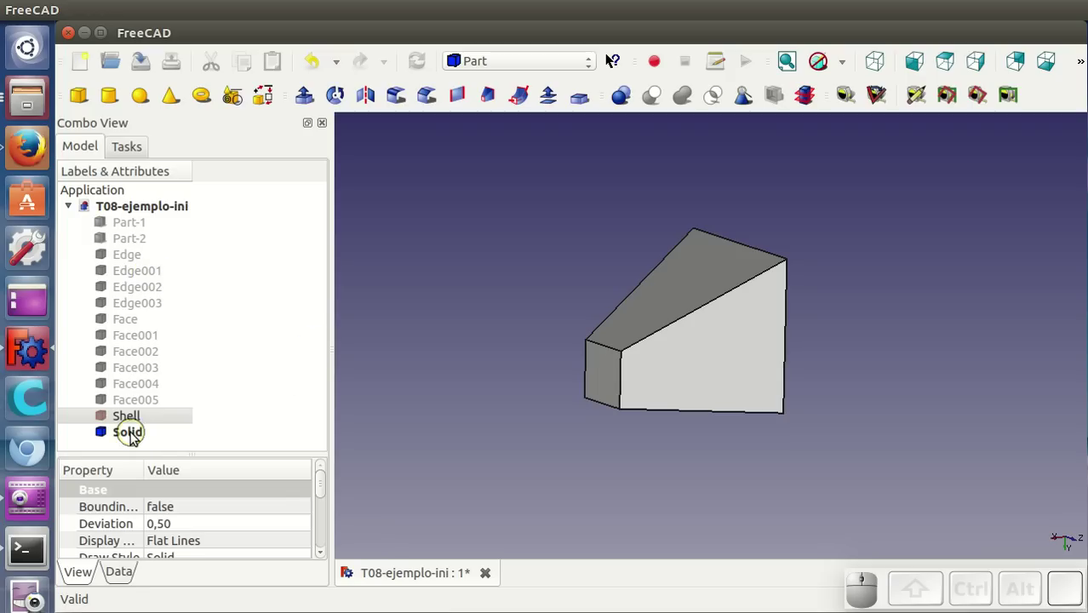
pyautogui.click(139, 434)
pyautogui.press('space')
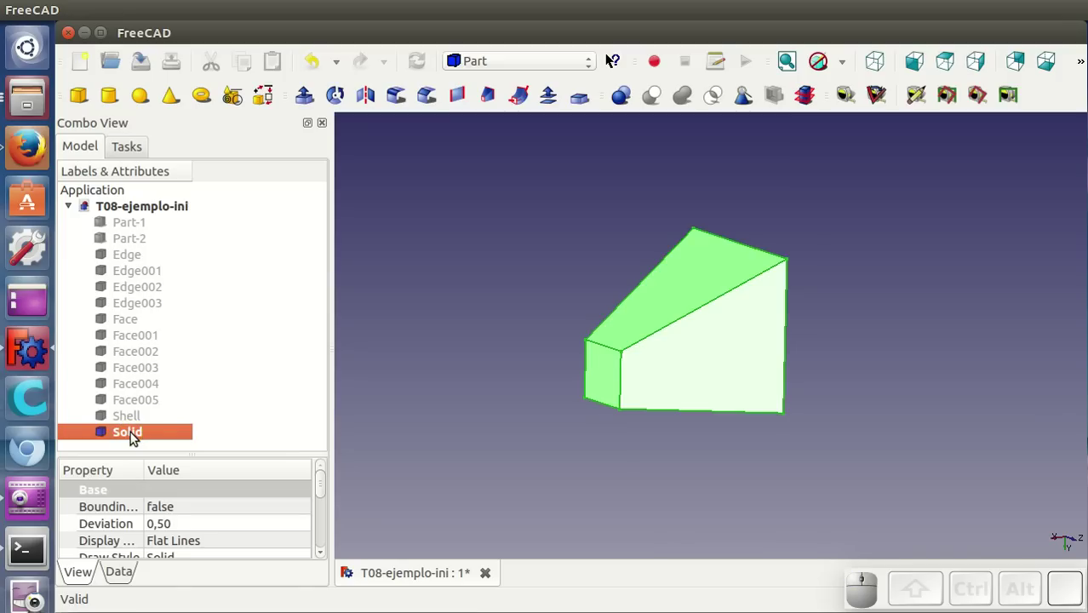
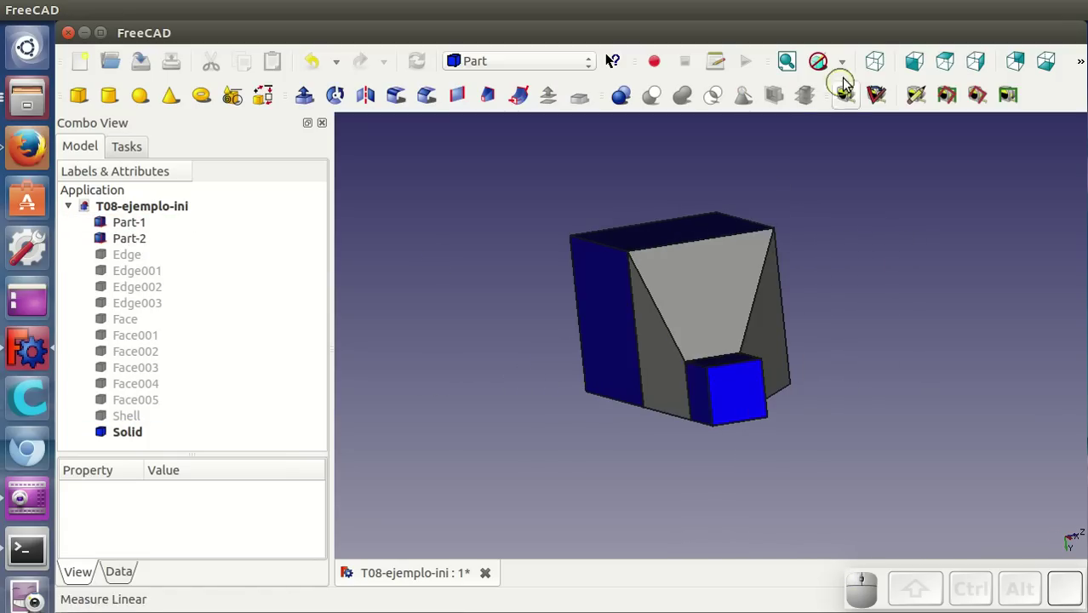
# Switch to an isometric view and orbit to inspect the tapered Solid joining both cubes
pyautogui.click(885, 71)
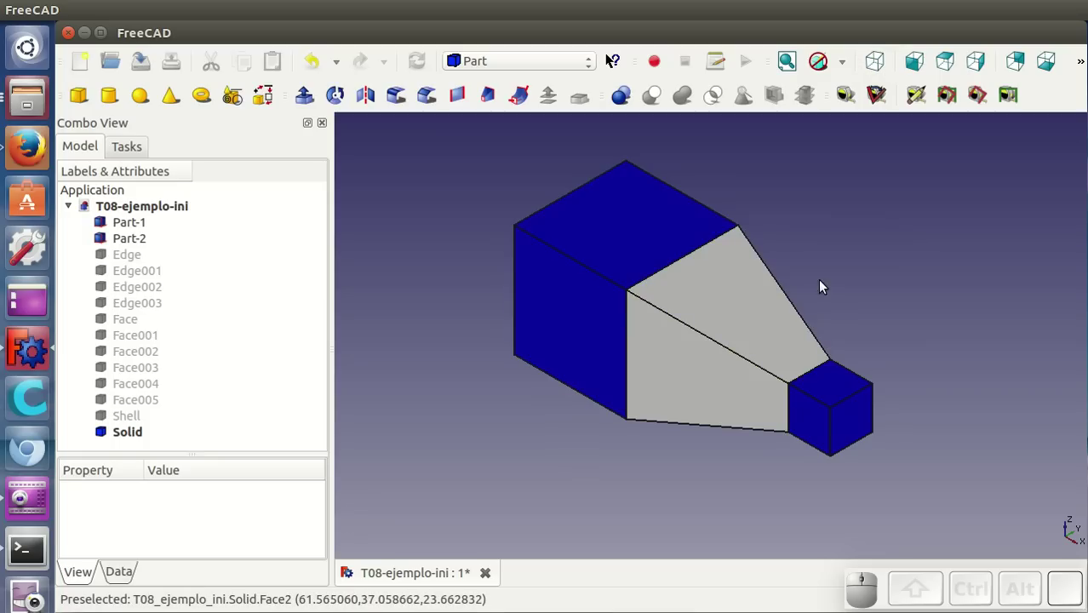
pyautogui.moveTo(860, 293); pyautogui.dragTo(544, 519)
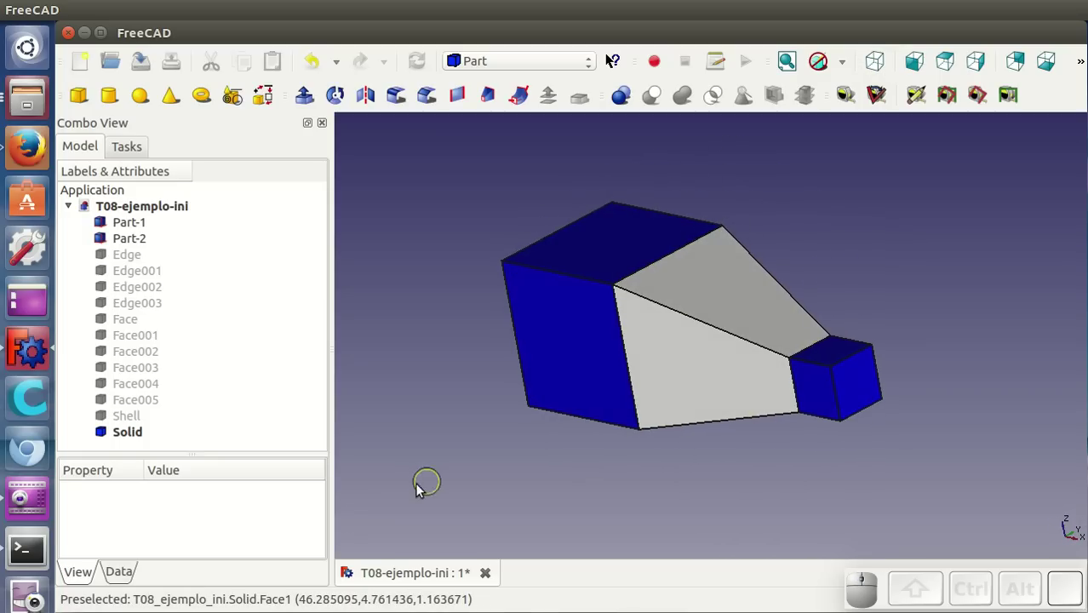
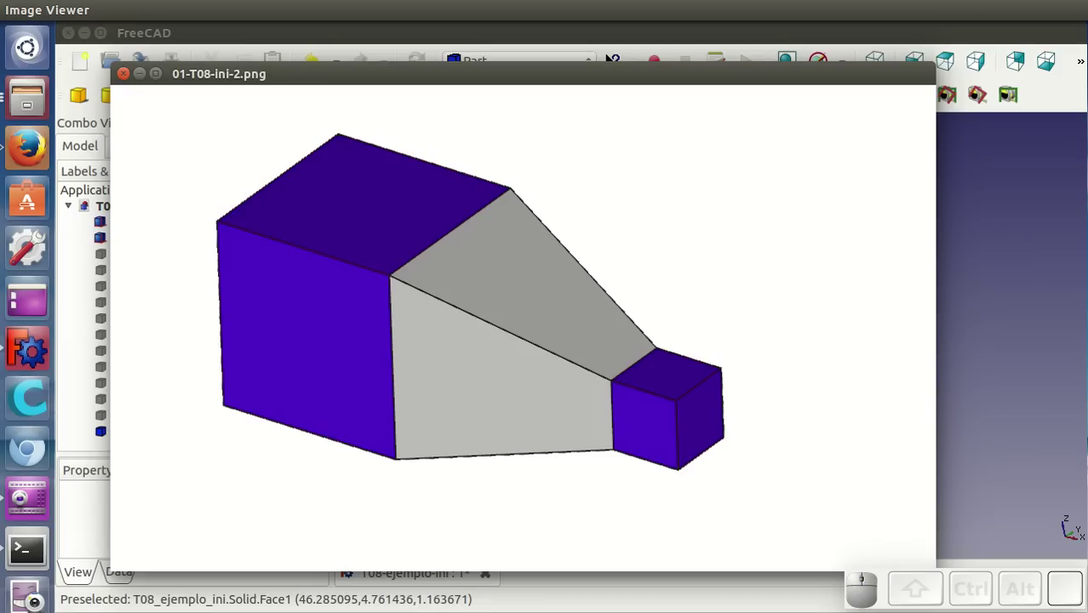
# Step through the reference images to the standalone purple pyramid picture T08-ej2-1.png
pyautogui.click(372, 77)
pyautogui.press('Right')
pyautogui.click(376, 110)
pyautogui.press('Right')
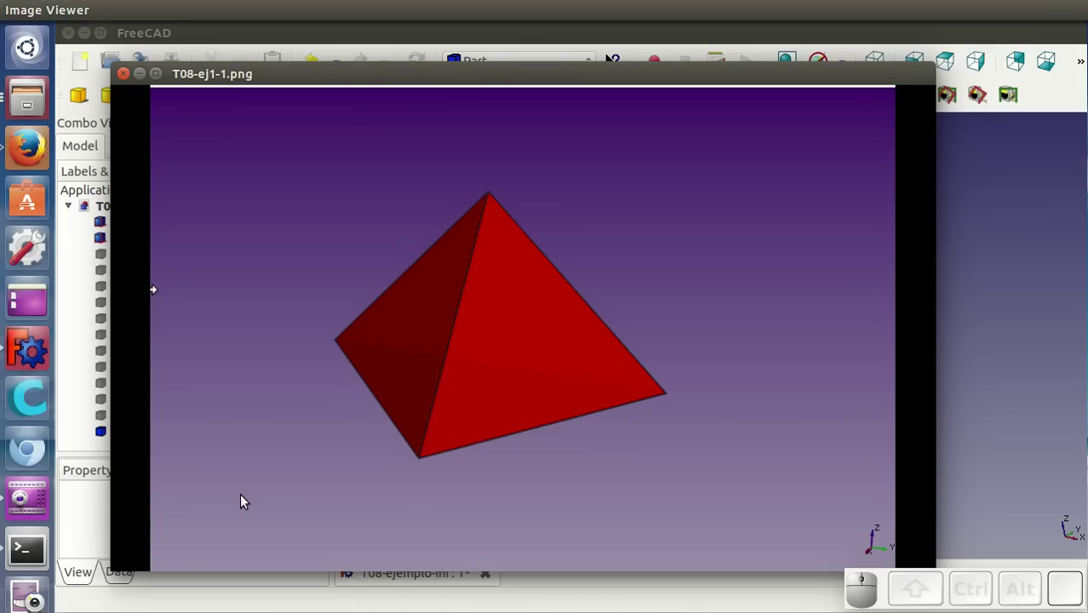
pyautogui.press('Right')
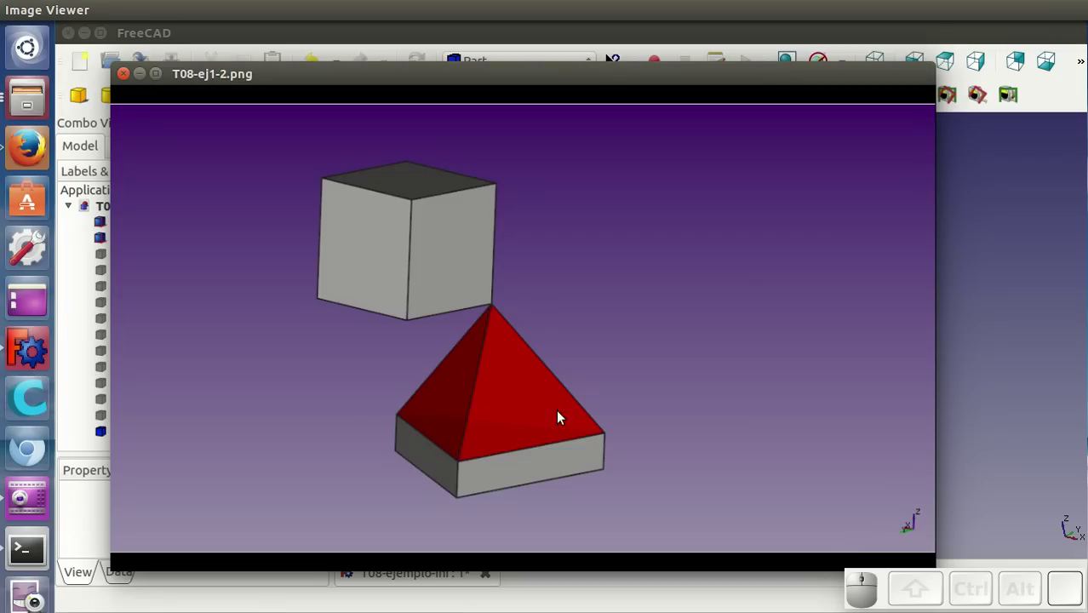
pyautogui.press('Right')
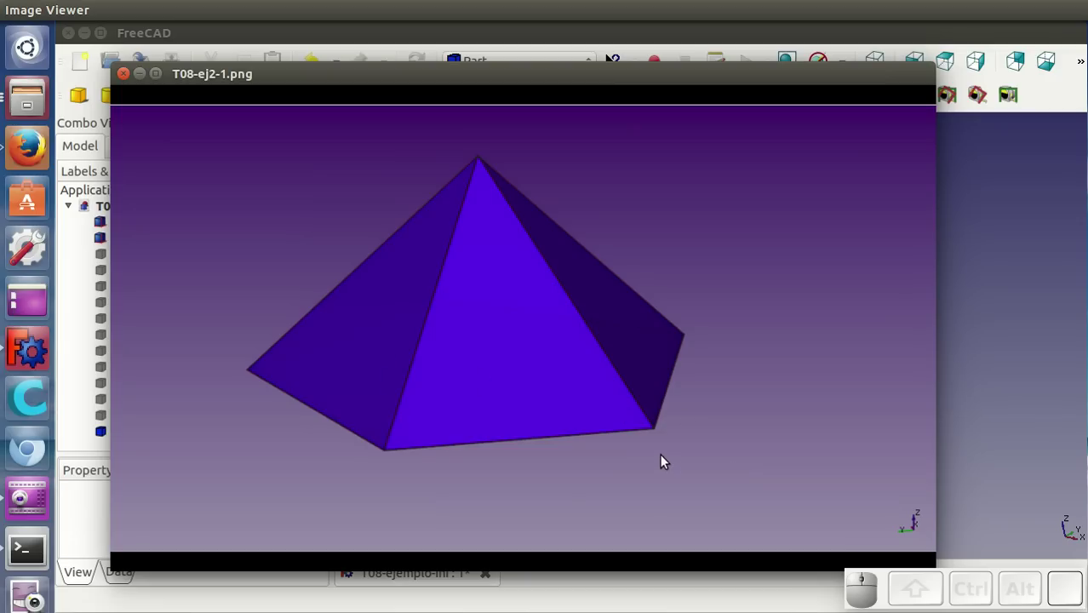
# Advance through T08-ej2-2.png and the octahedron T08-ej3-1.png to the cube-and-pyramid picture T08-ej3-2.png
pyautogui.press('Right')
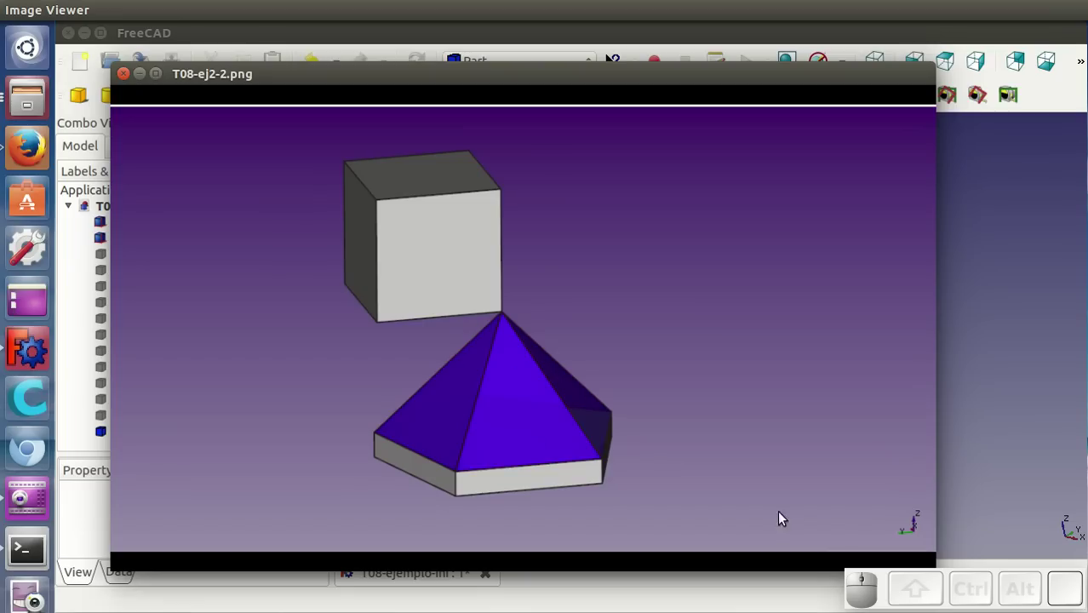
pyautogui.press('Right')
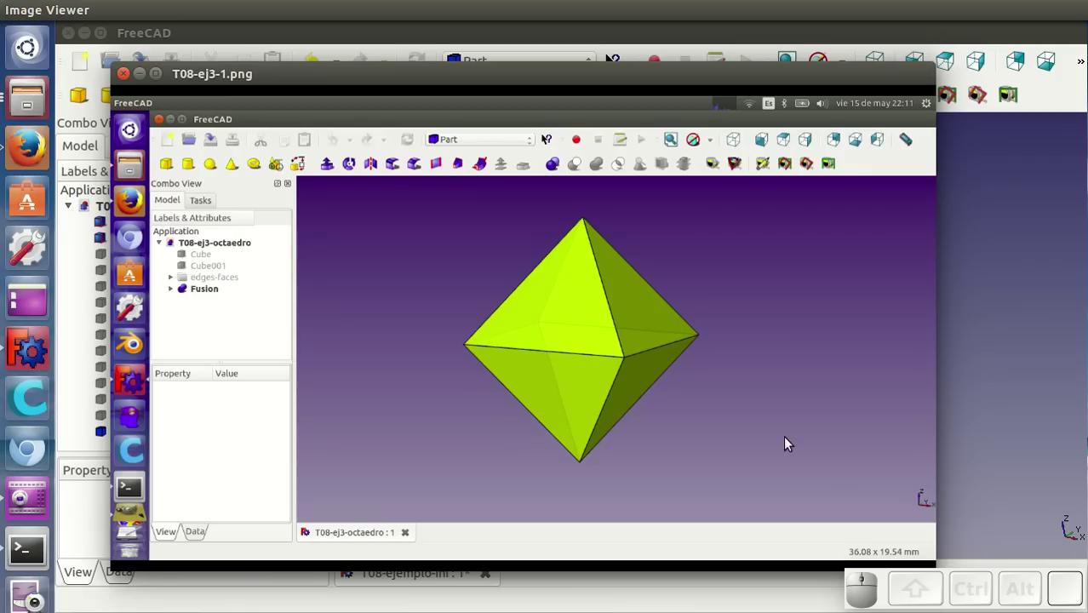
pyautogui.press('Right')
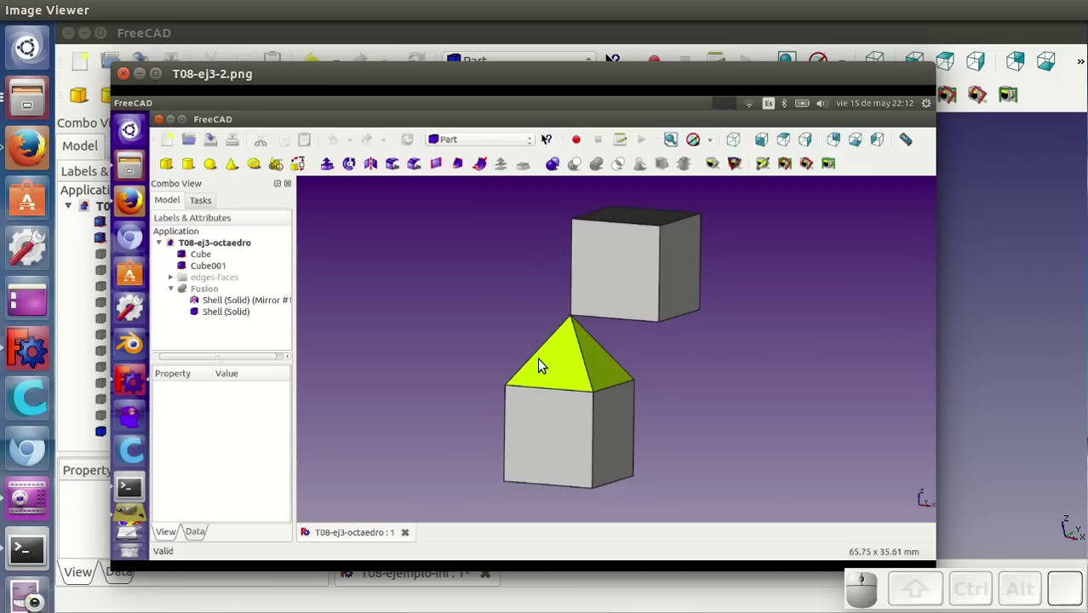